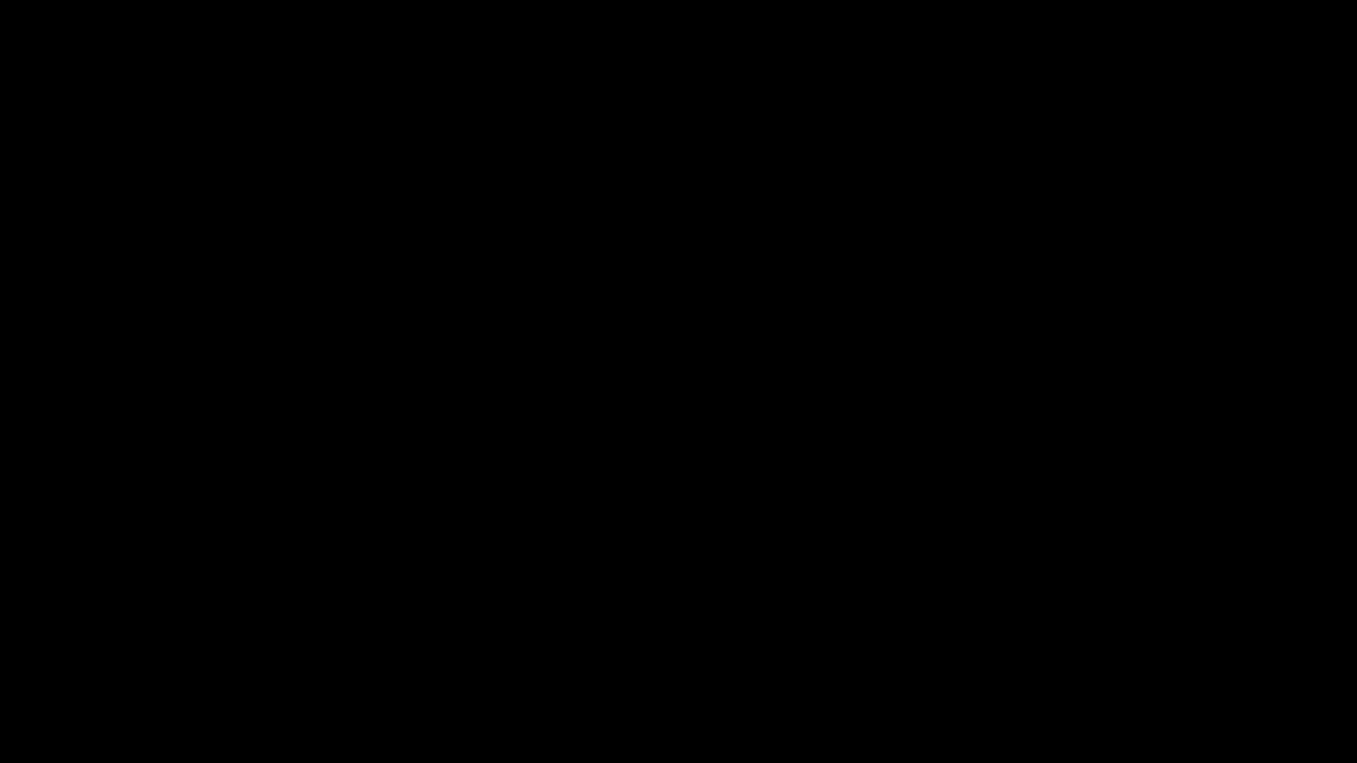
Frame the scene in front view and add a cylinder at the centre
scroll("up", 3)
left_click_drag(309, 724, 710, 427)
scroll("up", 3)
scroll("down", 3)
key("KP_1")
scroll("up", 3)
scroll("up", 3)
left_click_drag(634, 488, 668, 423)
key("shift+a")
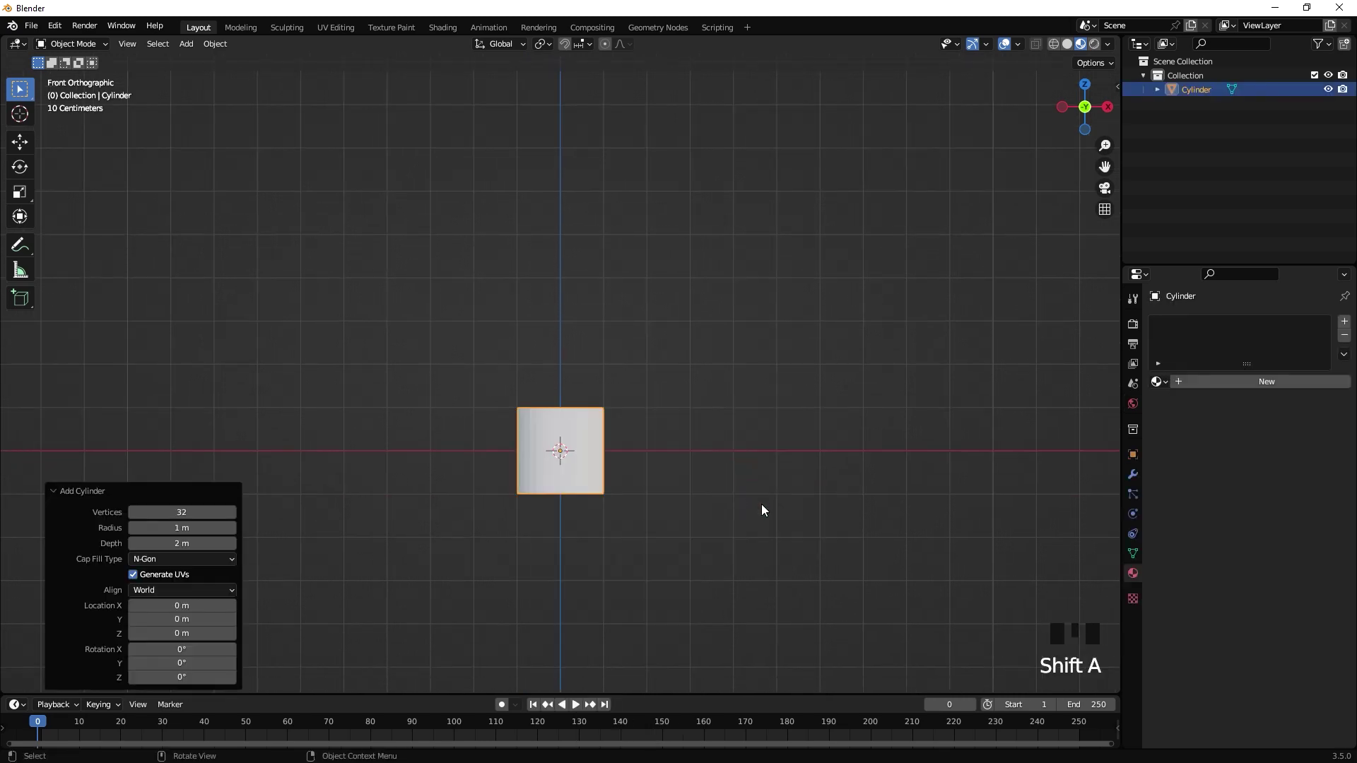
Scale the cylinder down and stretch it along Z into a tall thin pole
key("s")
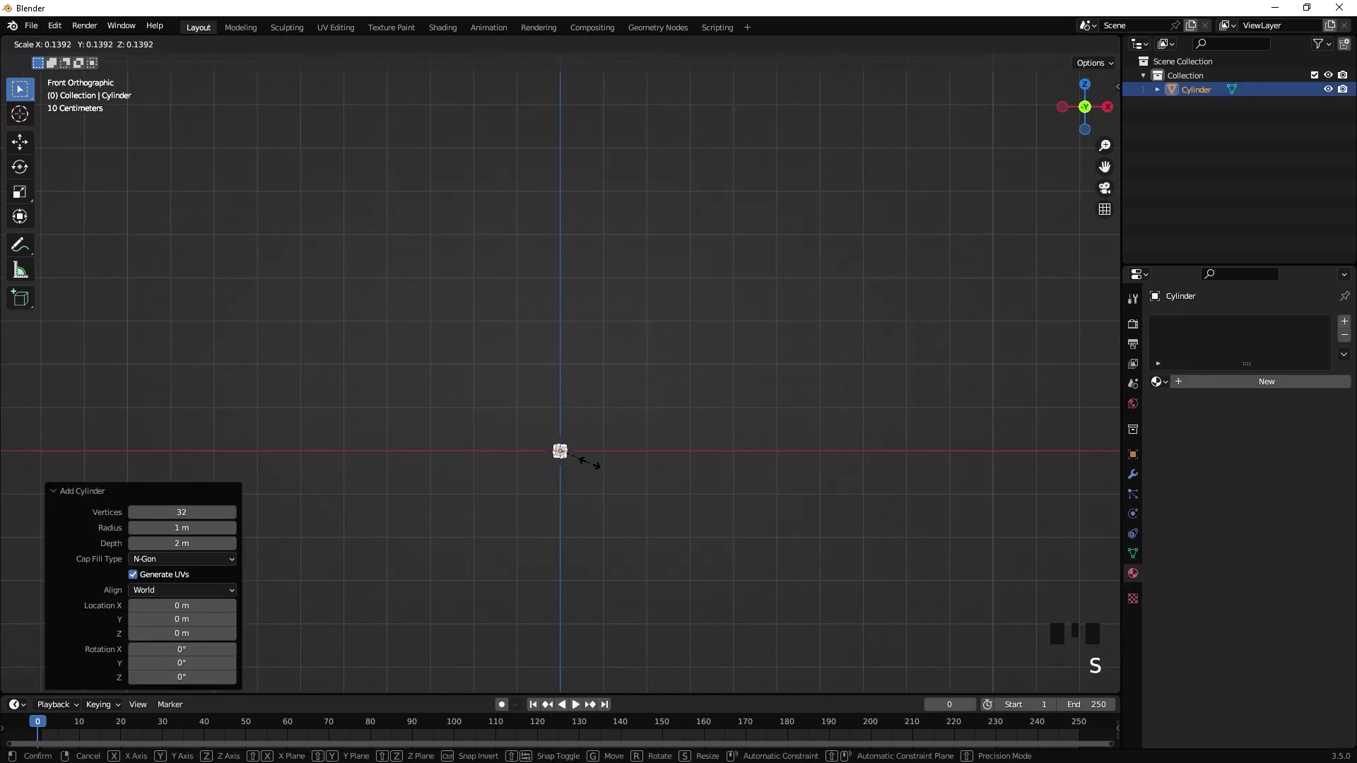
key("s")
scroll("down", 3)
scroll("up", 3)
scroll("down", 3)
key("s")
left_click(697, 420)
scroll("up", 3)
scroll("down", 3)
Add a UV sphere, shrink it to a small knob and seat it on the pole tip
key("shift+a")
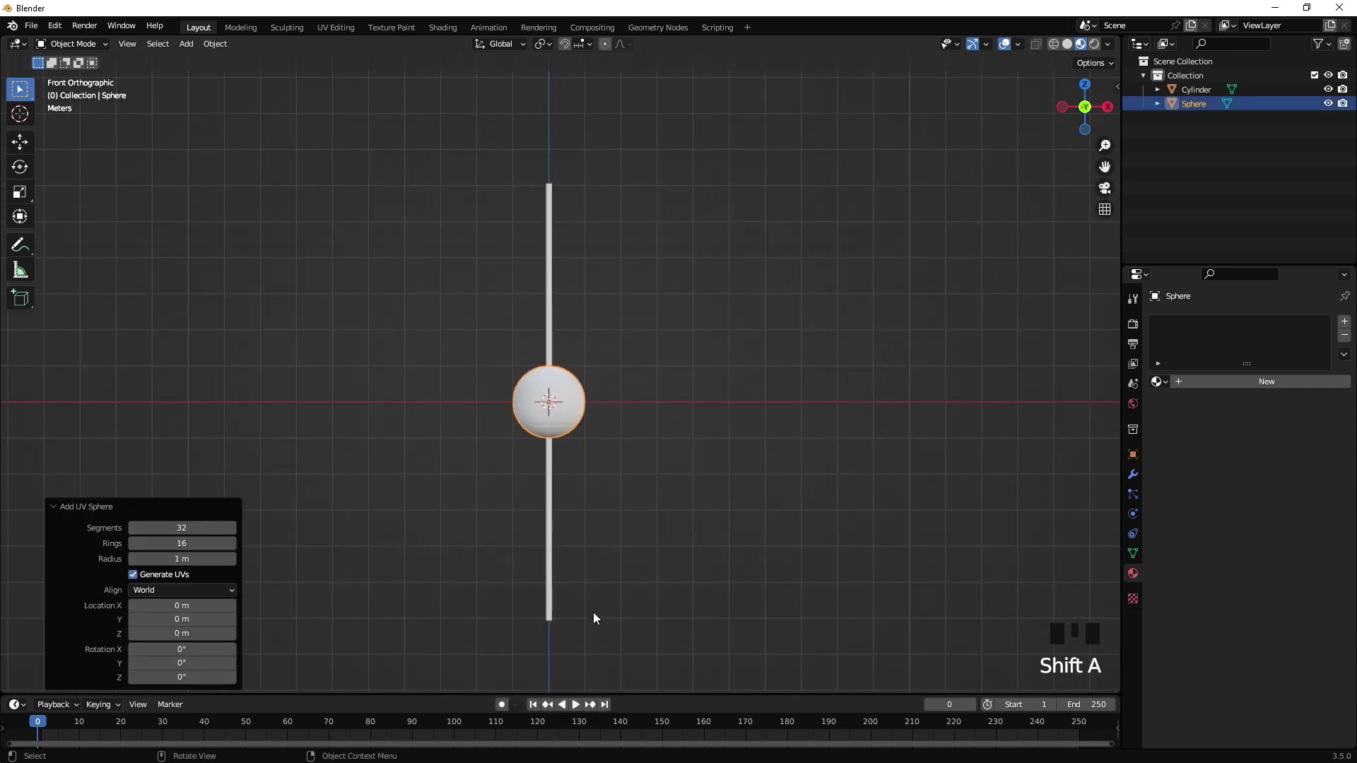
key("g")
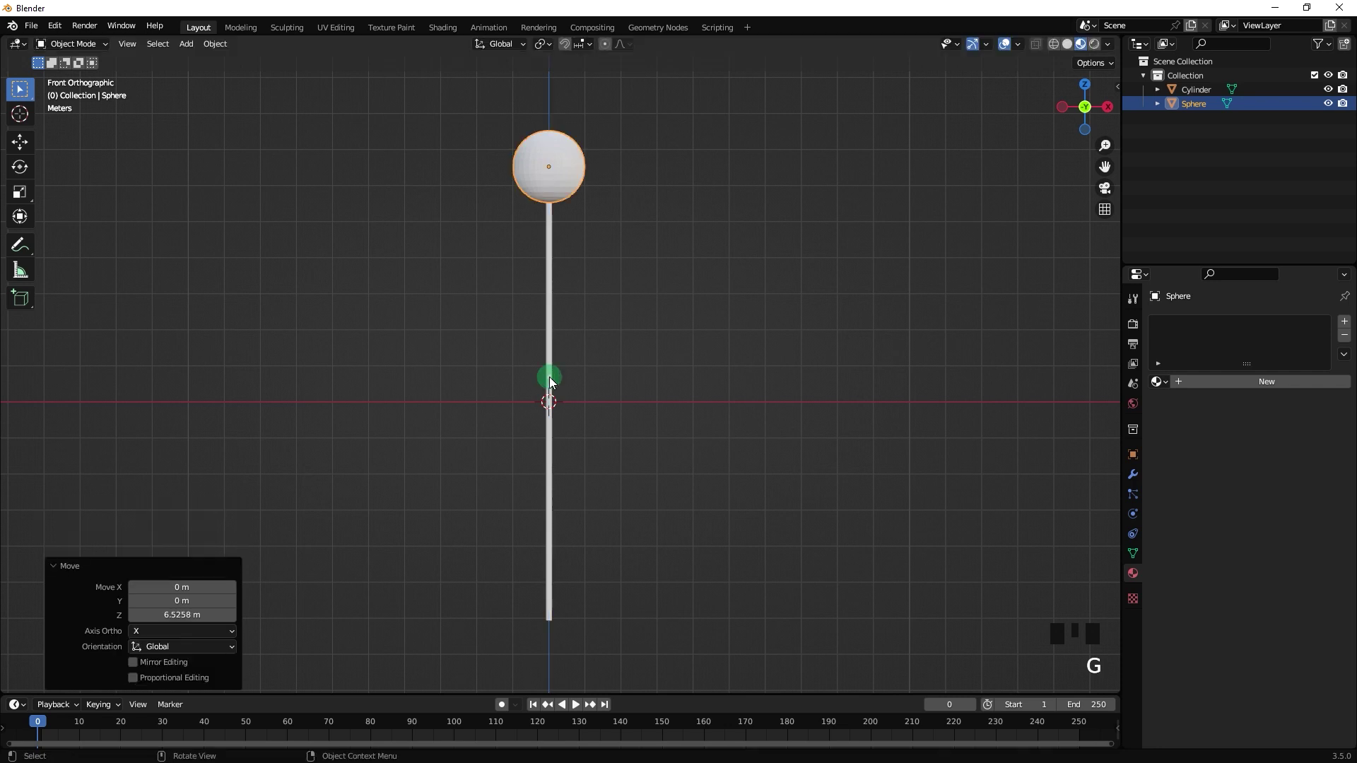
key("s")
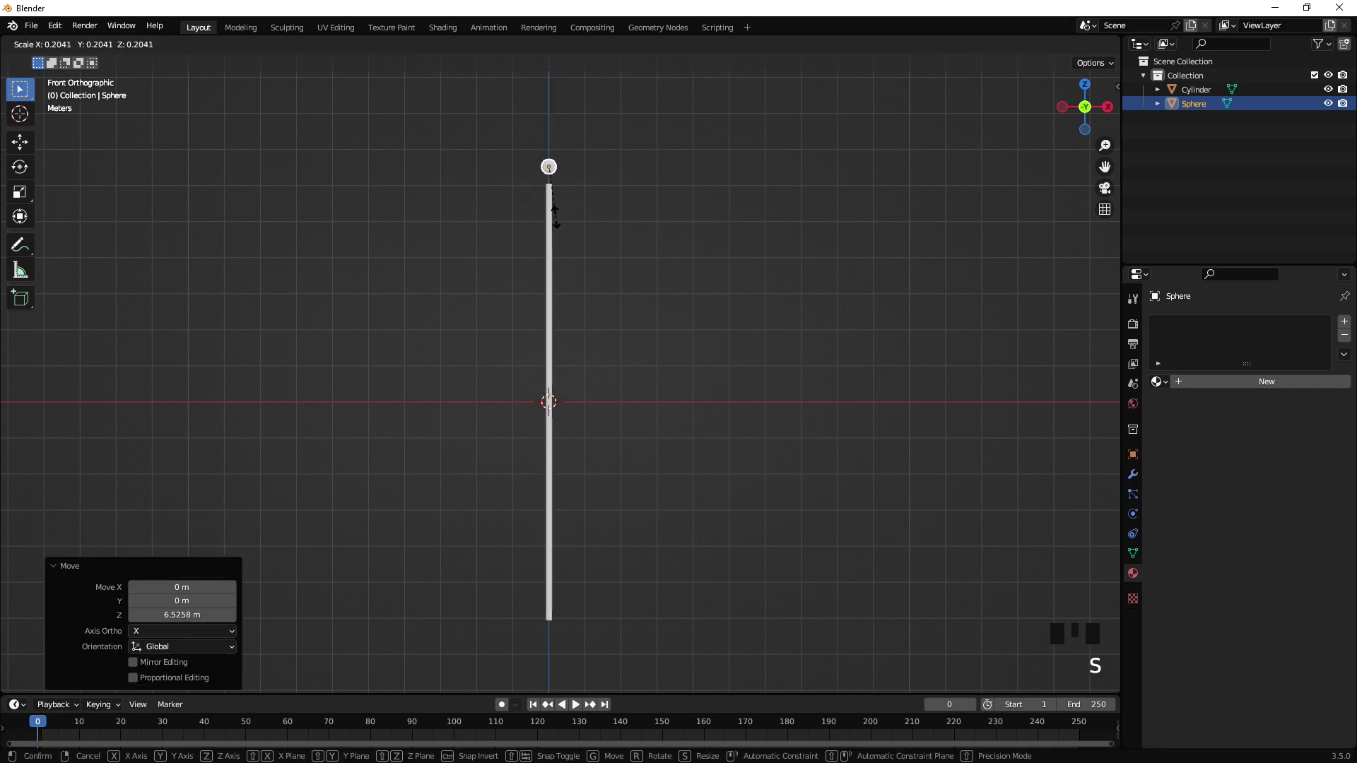
key("g")
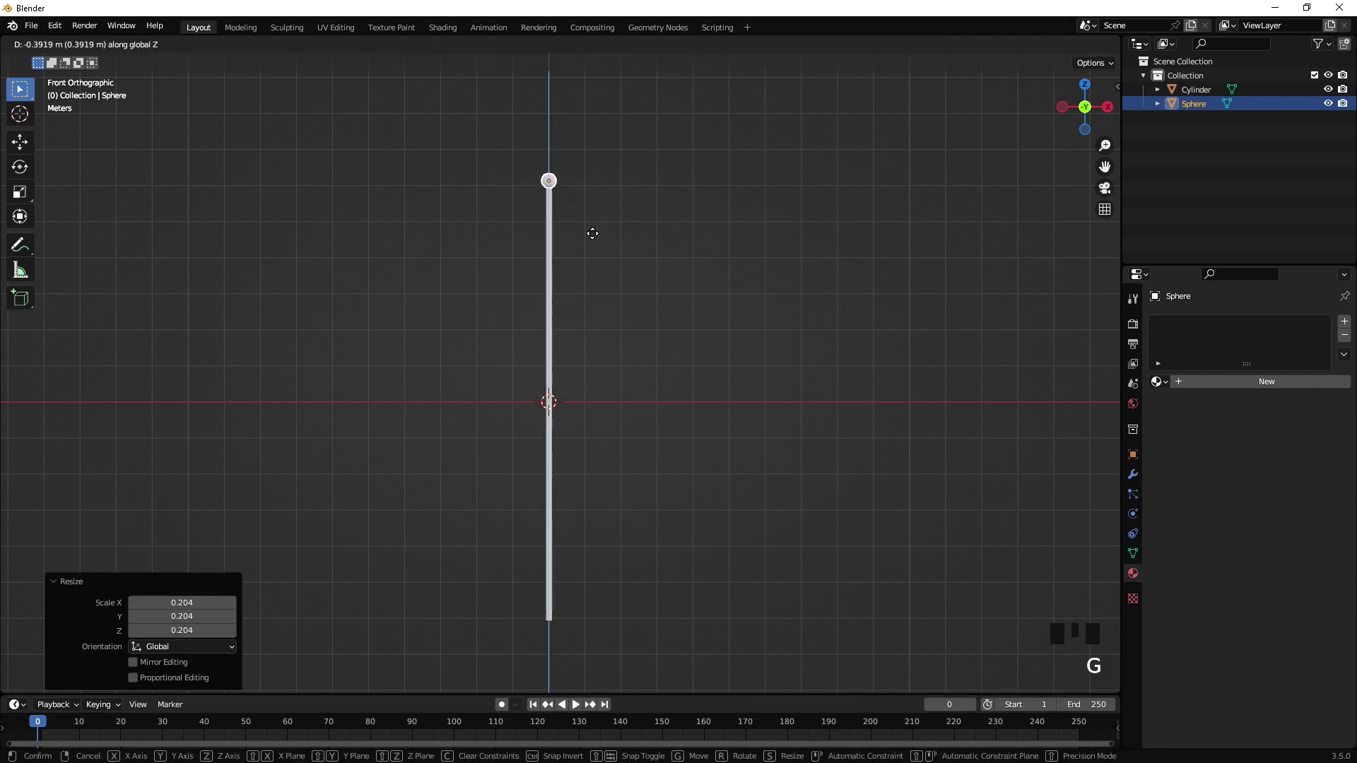
left_click(624, 231)
Check the knob from several angles, then duplicate it for the pole base
scroll("up", 3)
scroll("down", 3)
scroll("up", 3)
left_click_drag(557, 289, 608, 437)
left_click_drag(602, 461, 528, 364)
left_click(528, 364)
left_click_drag(525, 370, 567, 367)
left_click(568, 368)
left_click(512, 447)
scroll("down", 3)
left_click_drag(636, 547, 513, 243)
left_click(513, 243)
key("shift+d")
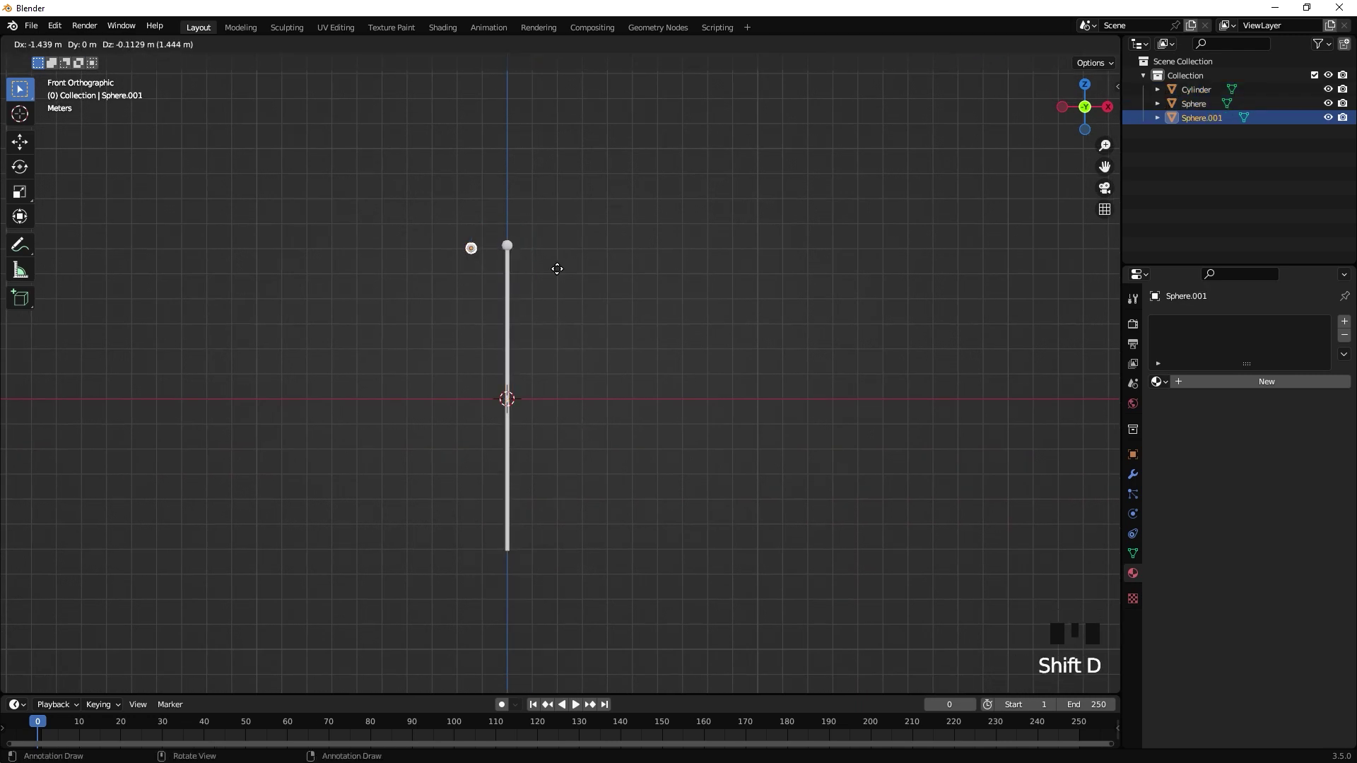
Move the copied sphere to the pole foot, scale it and sink it half into the ground
scroll("up", 3)
left_click_drag(639, 593, 639, 479)
scroll("up", 3)
left_click_drag(632, 499, 557, 533)
key("s")
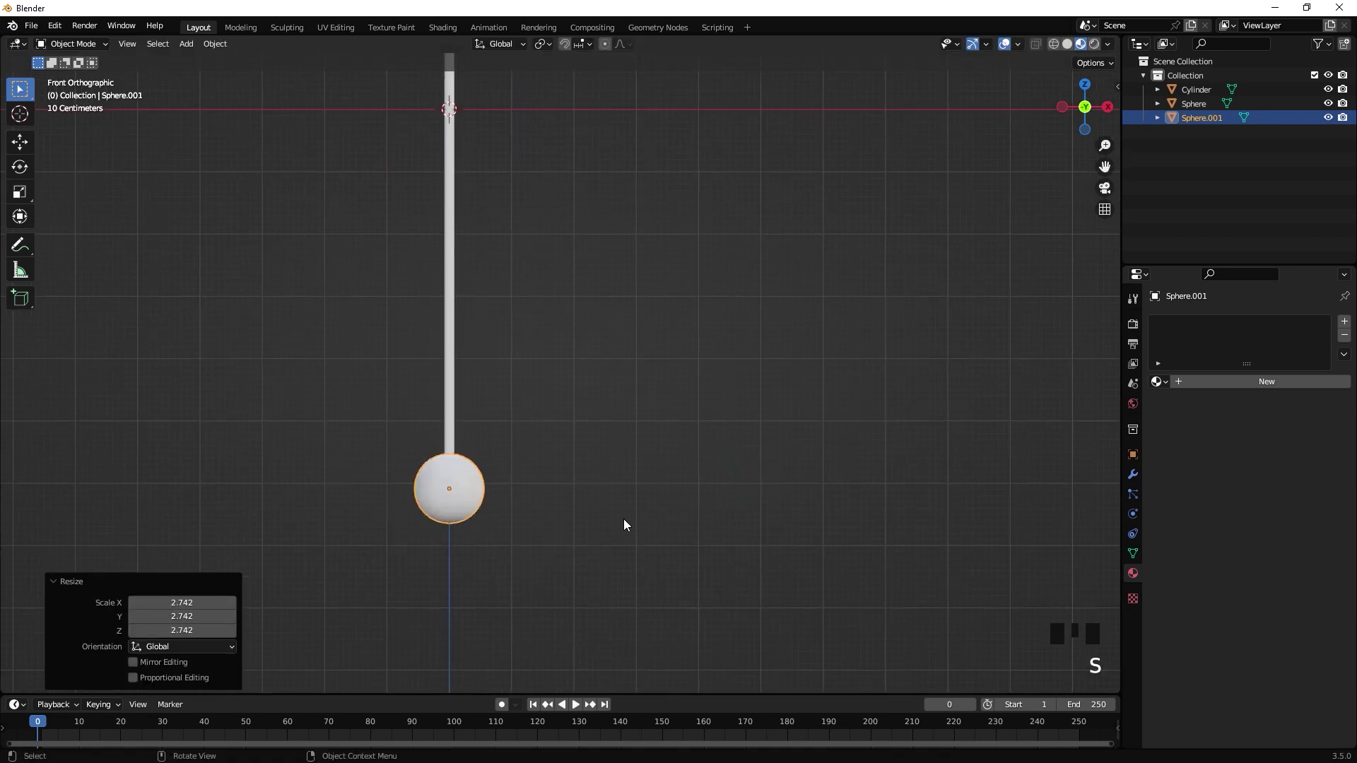
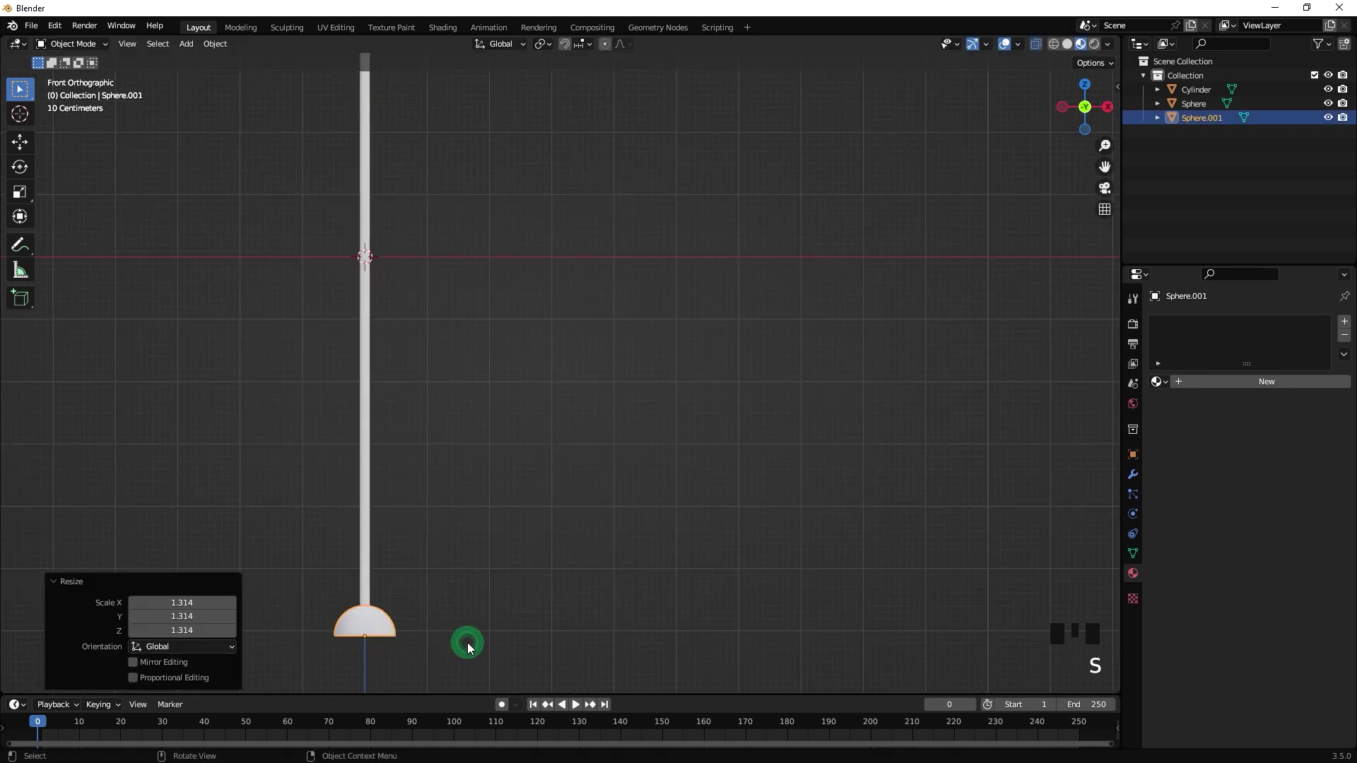
key("g")
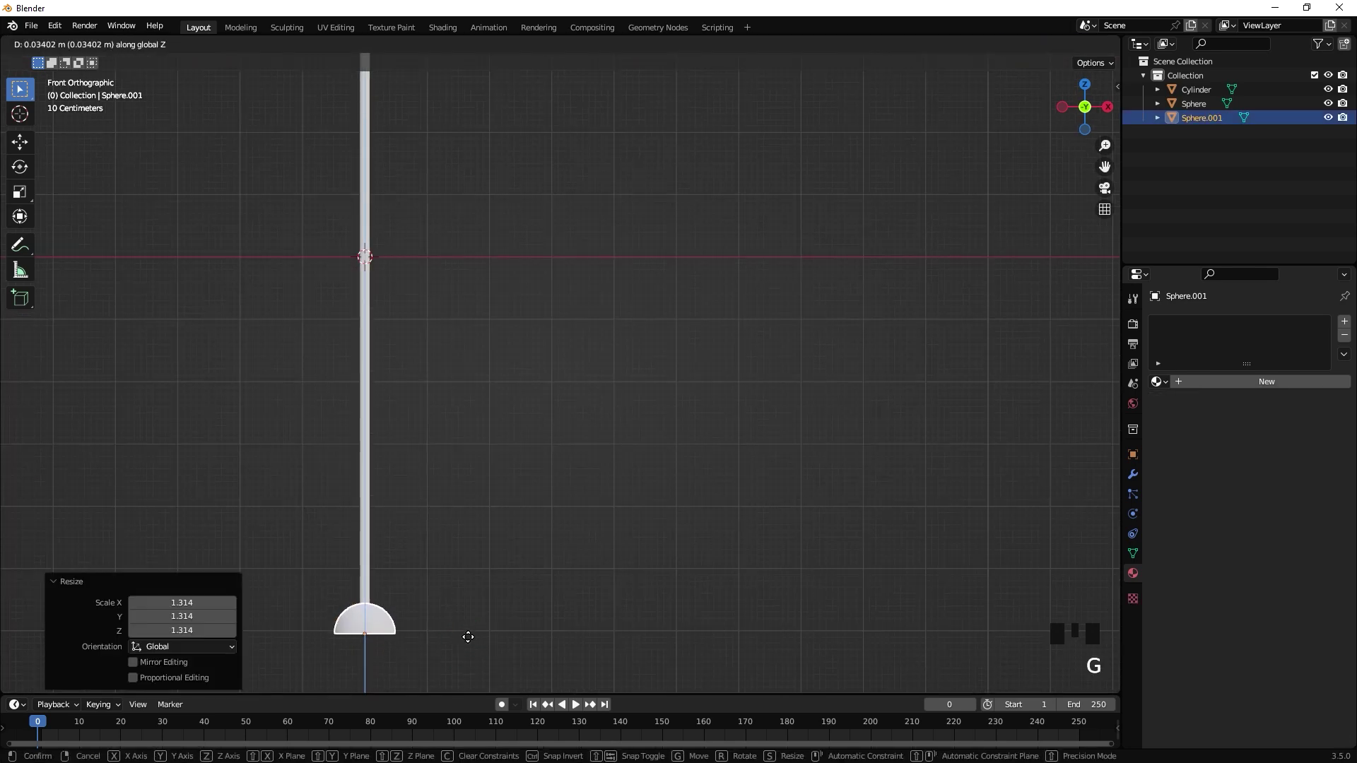
left_click(553, 591)
Inspect the half-dome base around the pole and return to front view
left_click(394, 626)
left_click_drag(379, 629, 584, 517)
left_click(584, 518)
scroll("down", 3)
left_click_drag(621, 532, 637, 506)
left_click(637, 506)
scroll("up", 3)
left_click_drag(483, 446, 379, 504)
key("KP_1")
left_click(737, 496)
scroll("up", 3)
left_click_drag(598, 376, 538, 424)
Add a plane, raise it to the pole top and rotate it 90° on X to stand upright
key("shift+a")
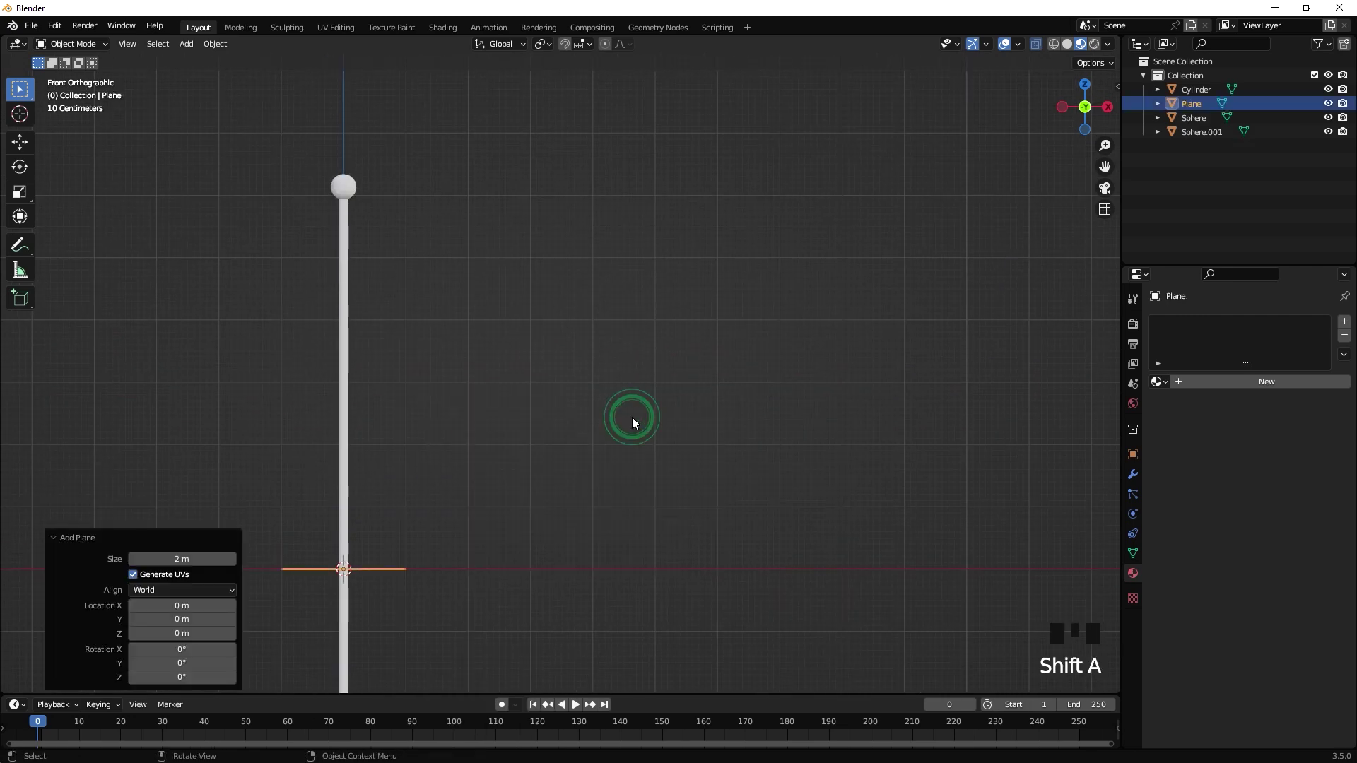
key("g")
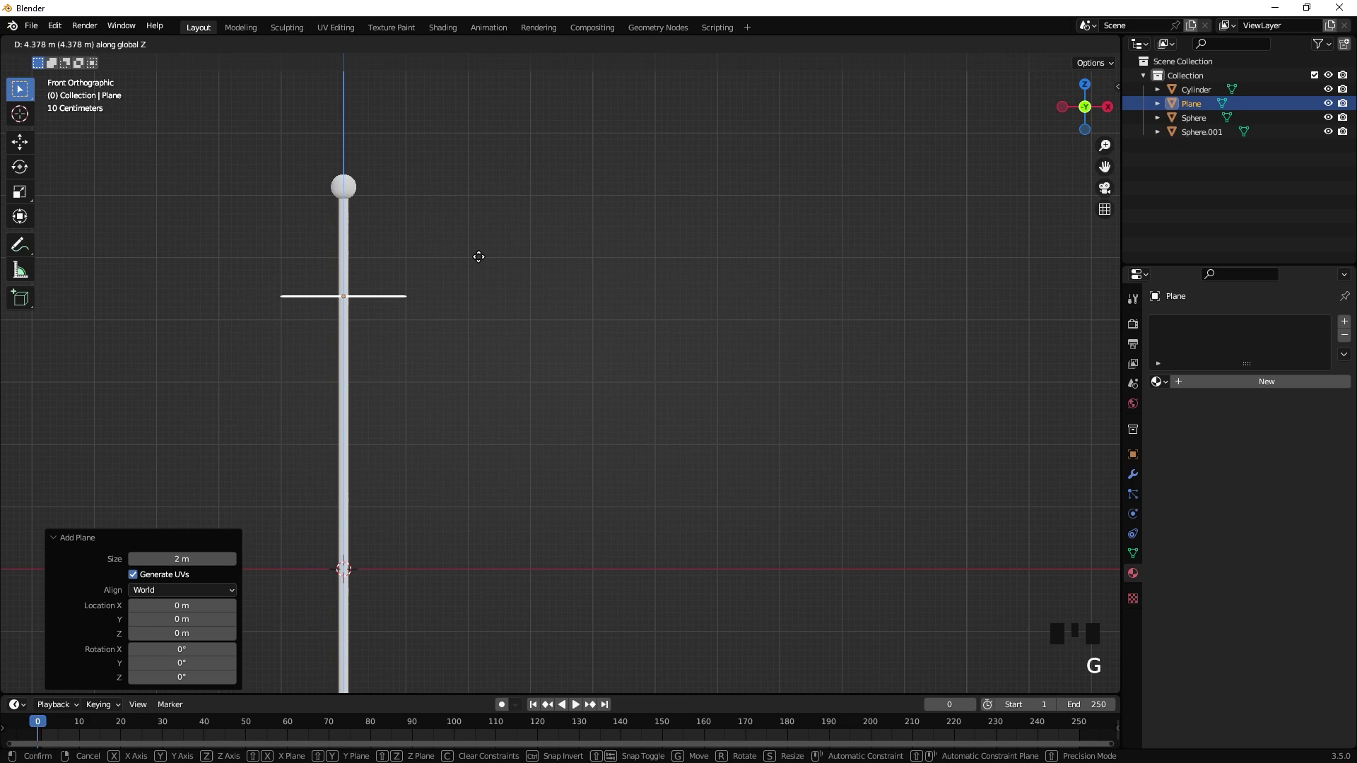
key("r")
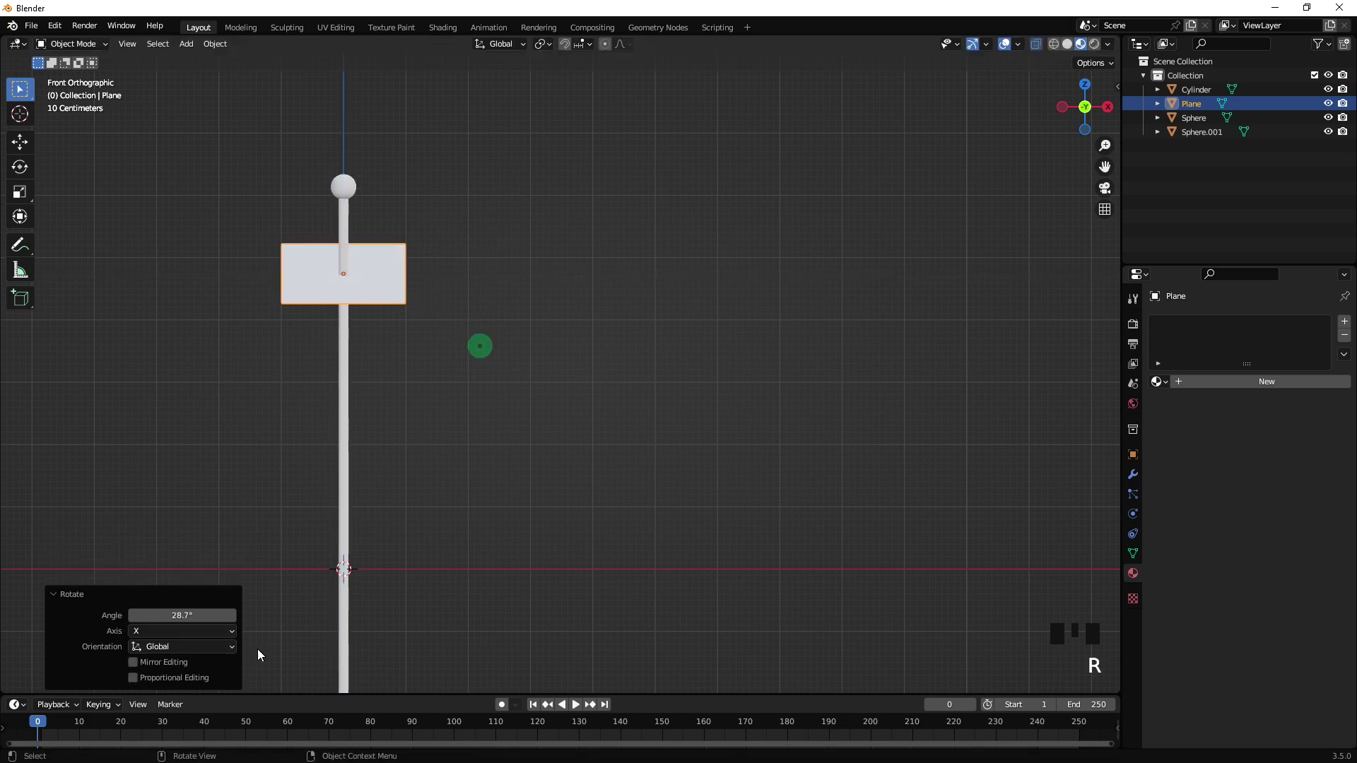
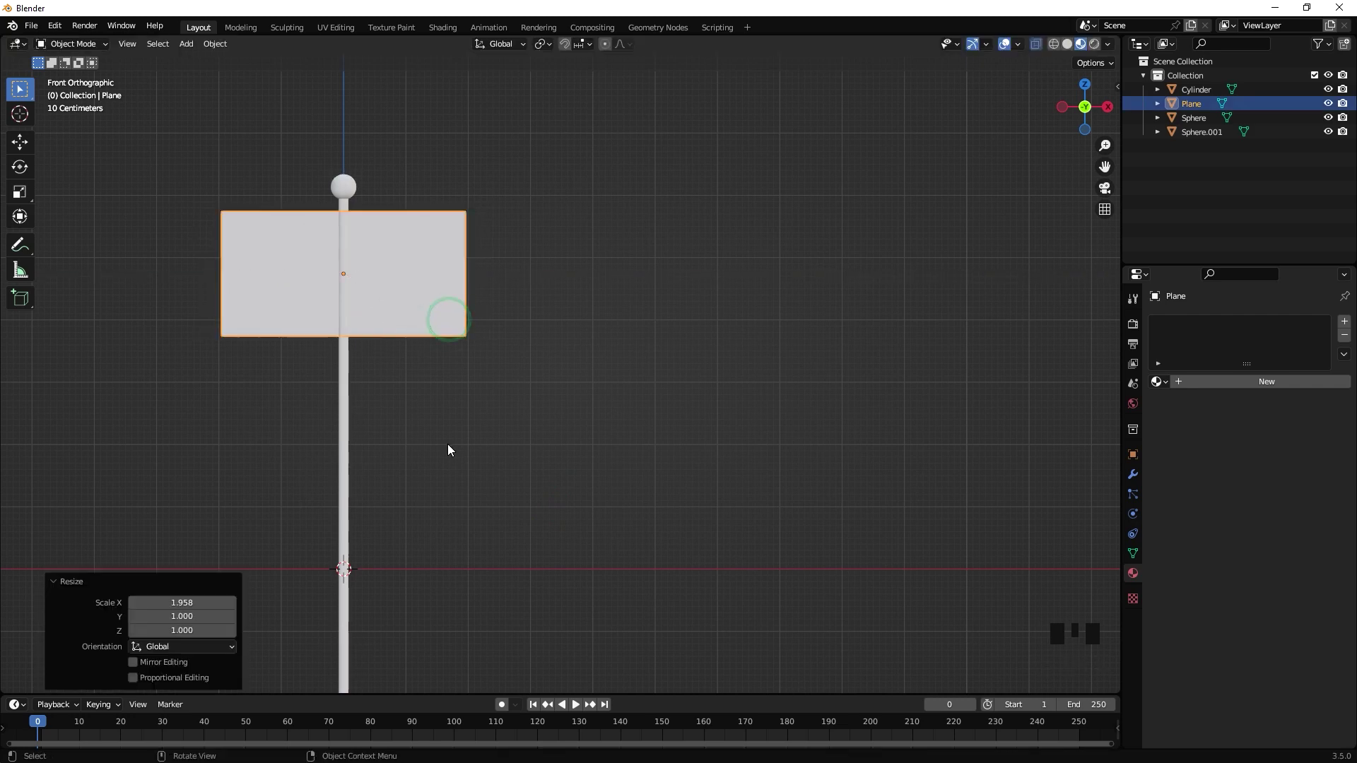
Slide the widened flag out beside the pole top and bring up its Add Modifier list
key("g")
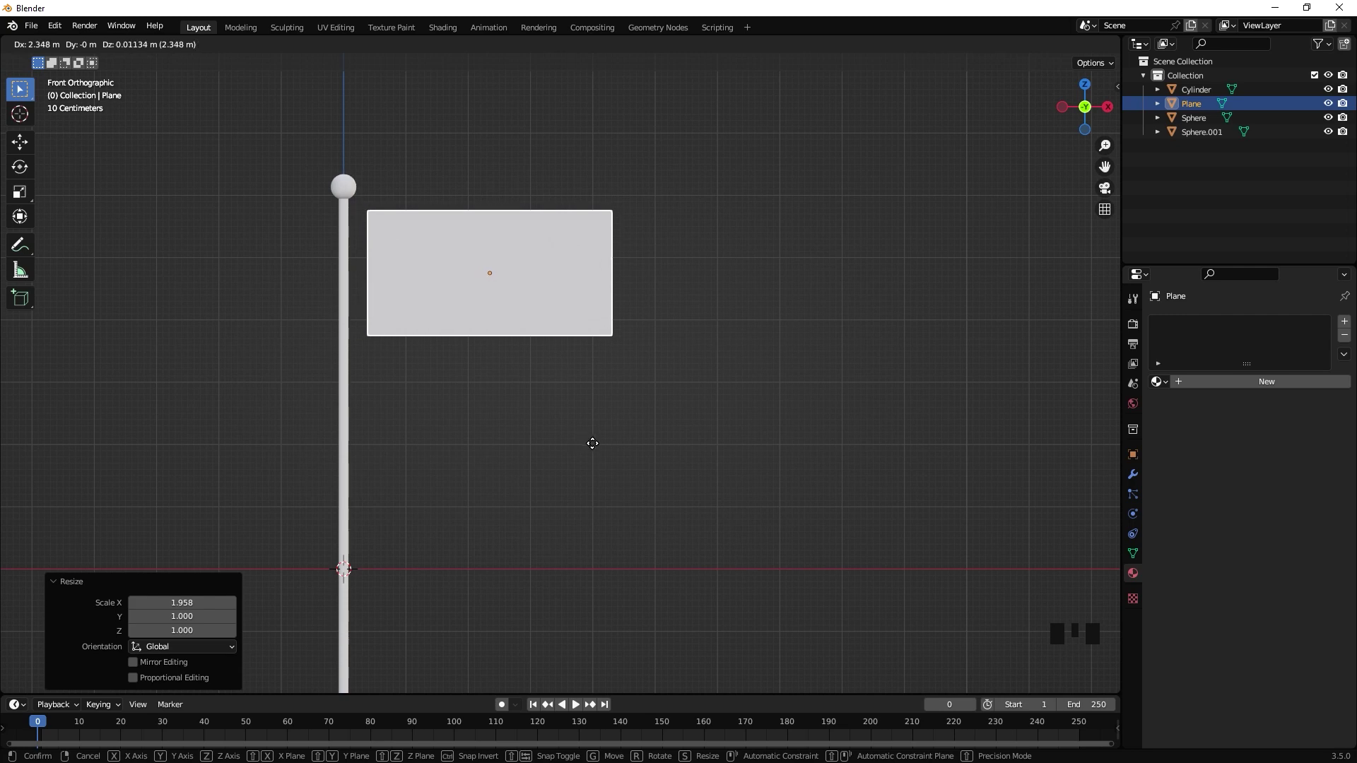
left_click(684, 414)
left_click(500, 258)
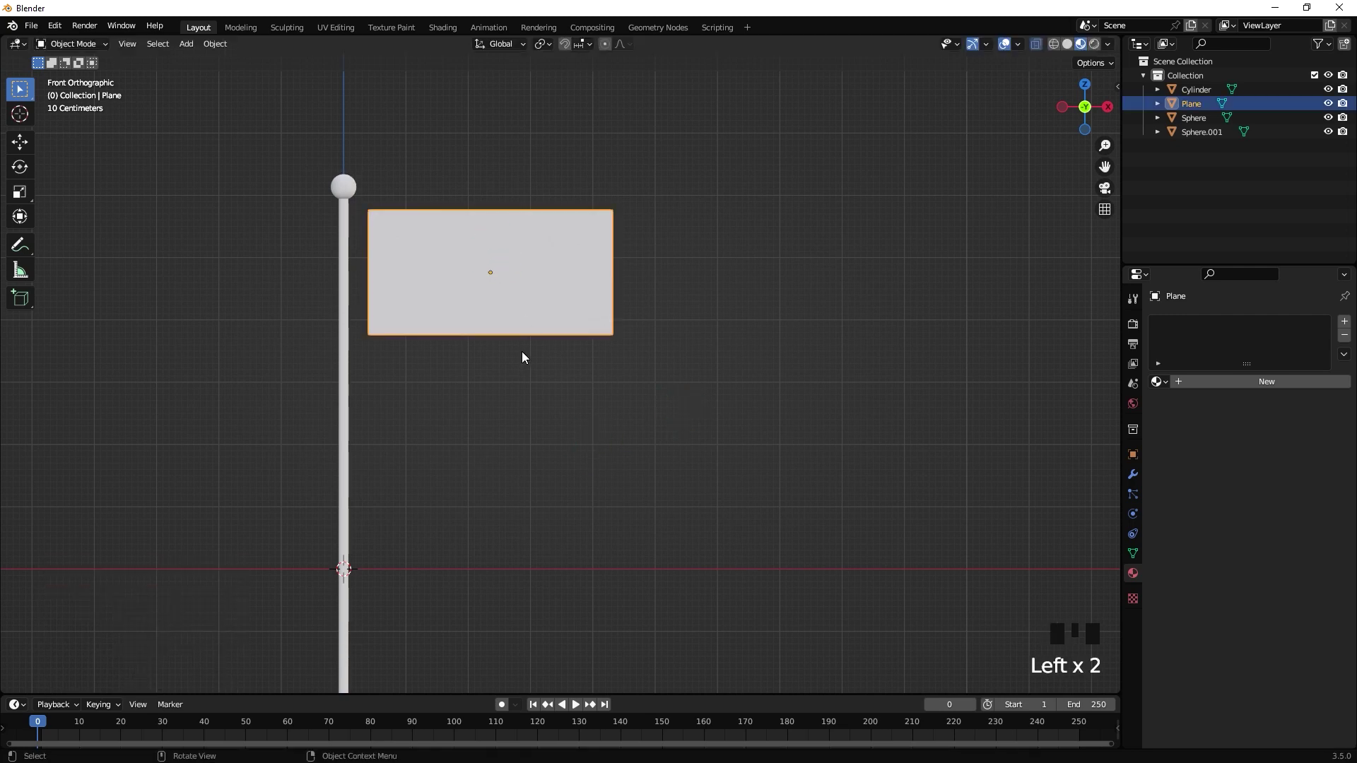
left_click(1137, 481)
Switch the Properties editor to the flag plane's Object Data tab
left_click(1205, 333)
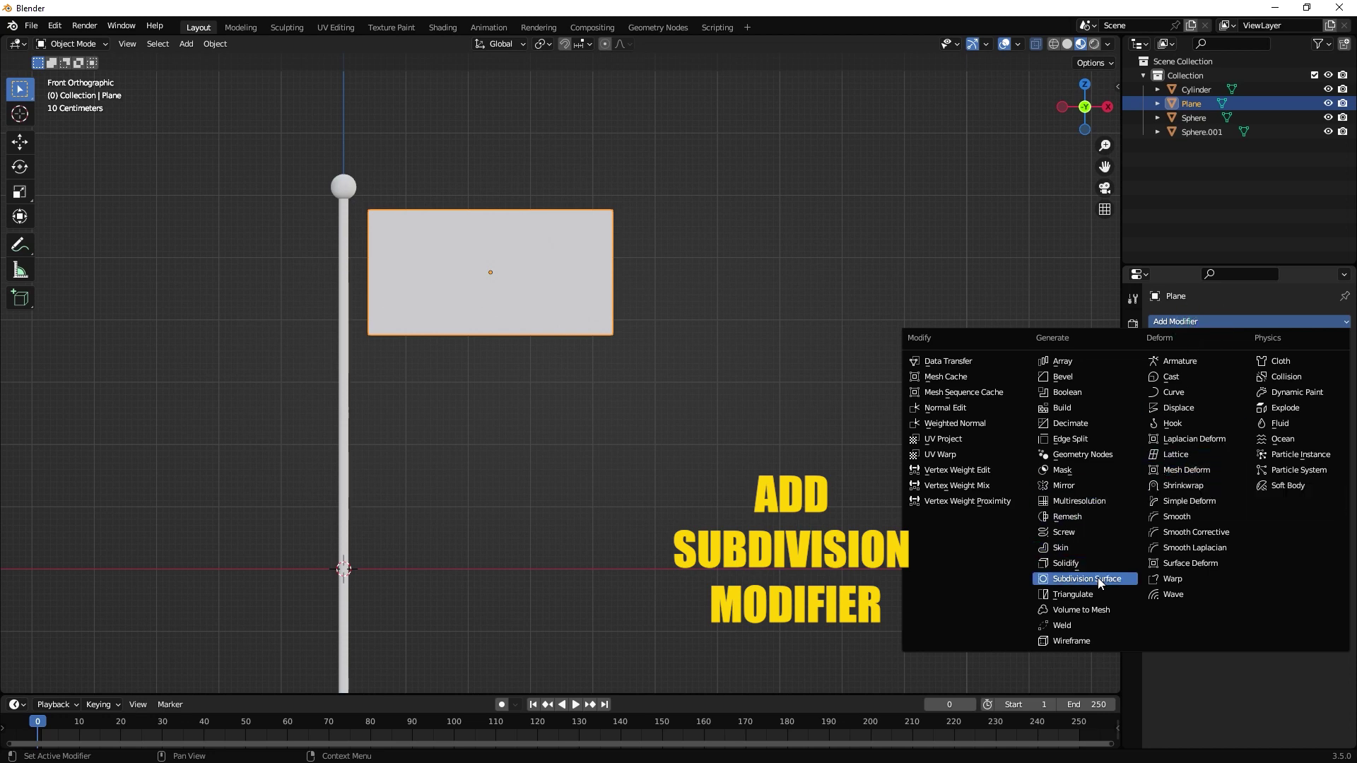
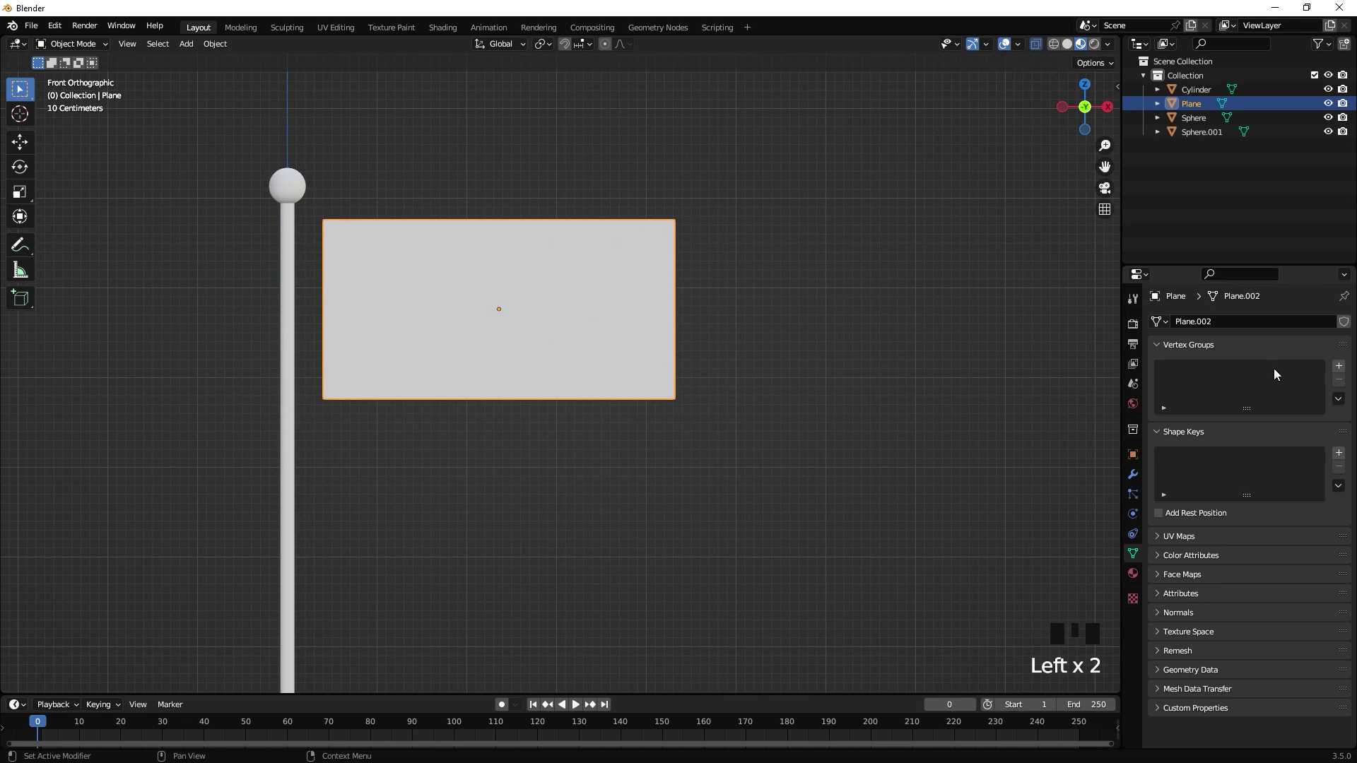
Give the flag plane an edge vertex group plus Cloth and Subdivision Surface modifiers
left_click_drag(1343, 364, 1215, 388)
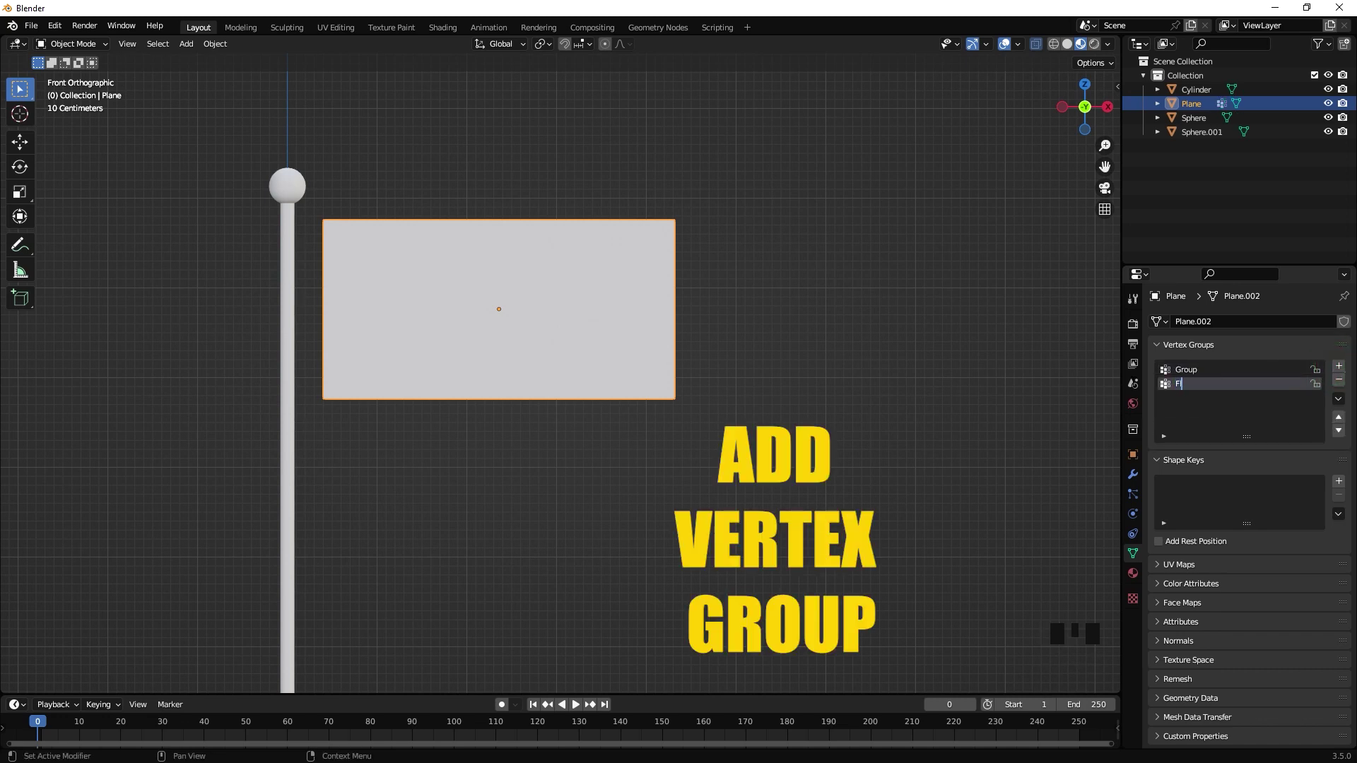
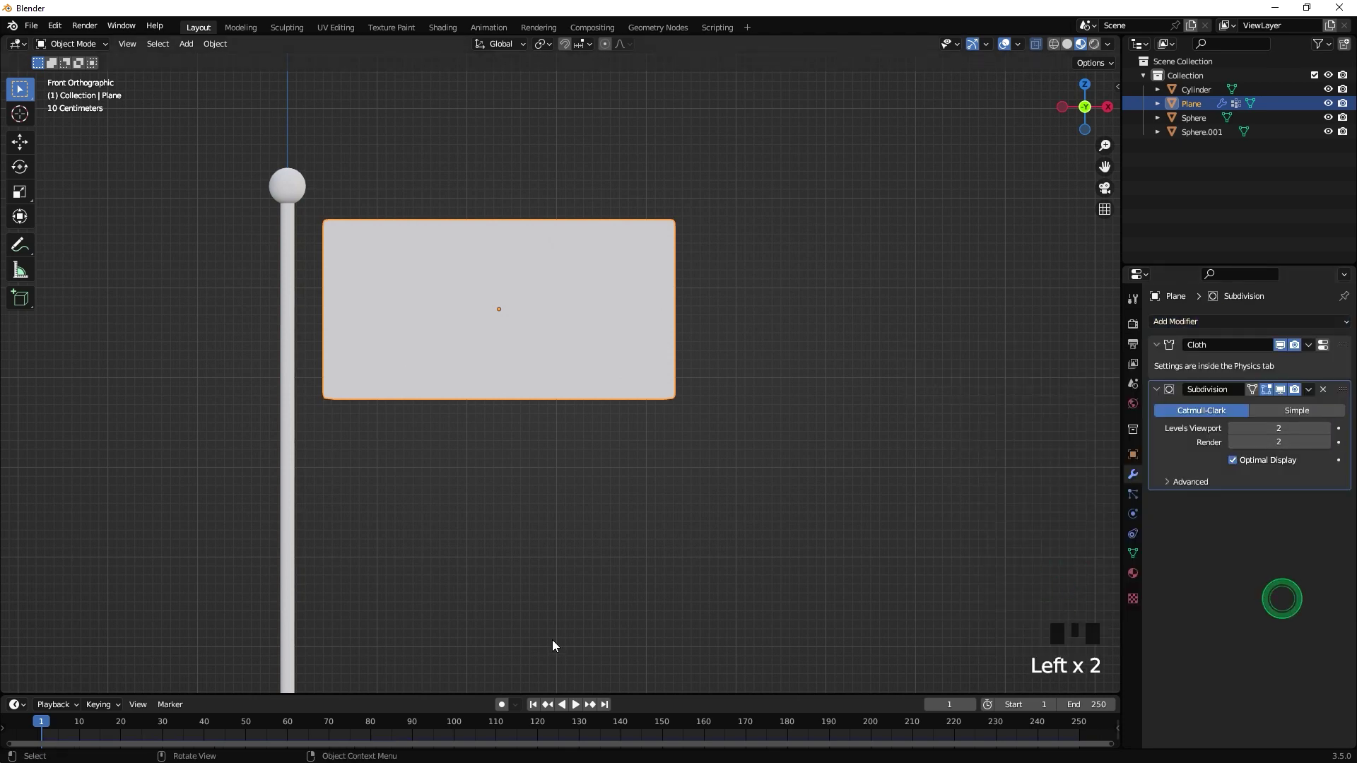
Test-play the cloth drop, rewind to frame 1 and move the flag edge against the pole below the ball
left_click(586, 704)
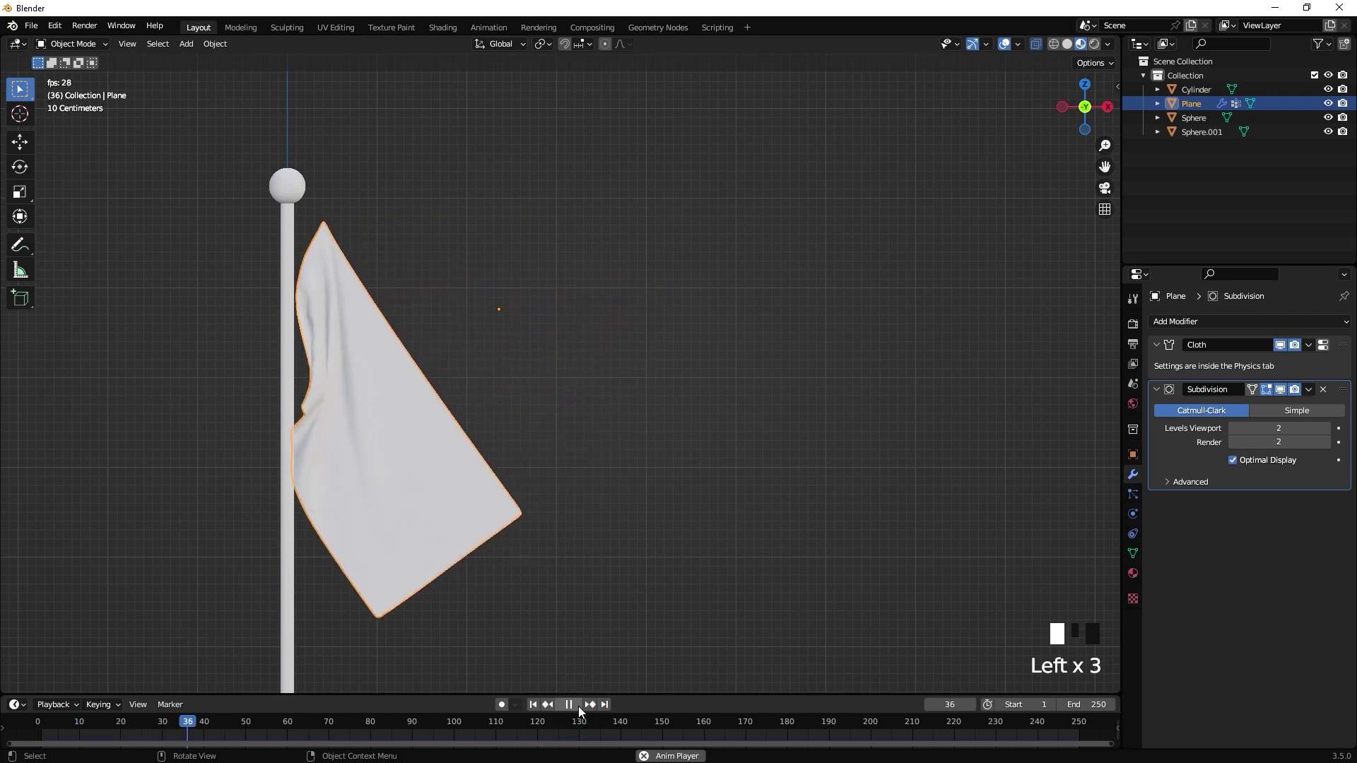
left_click_drag(580, 711, 632, 350)
scroll("down", 3)
scroll("up", 3)
key("d")
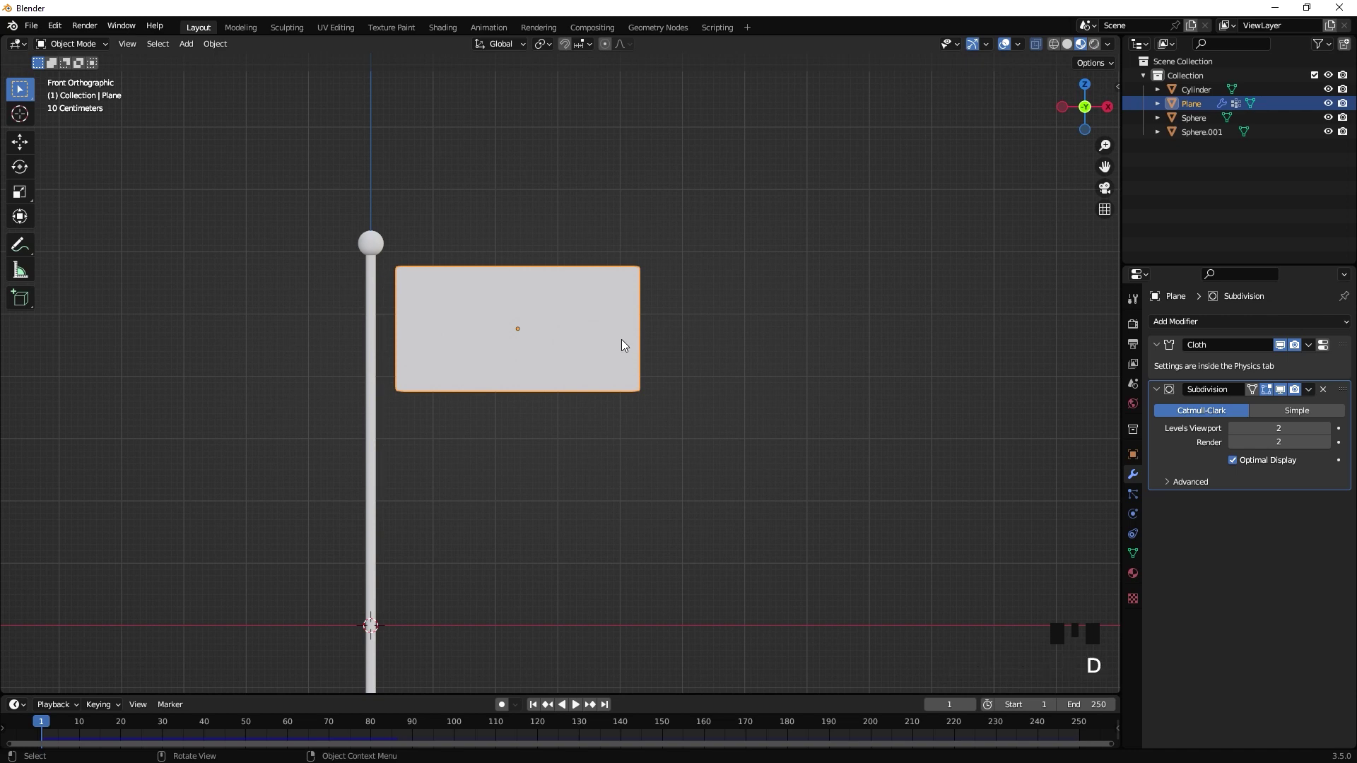
key("g")
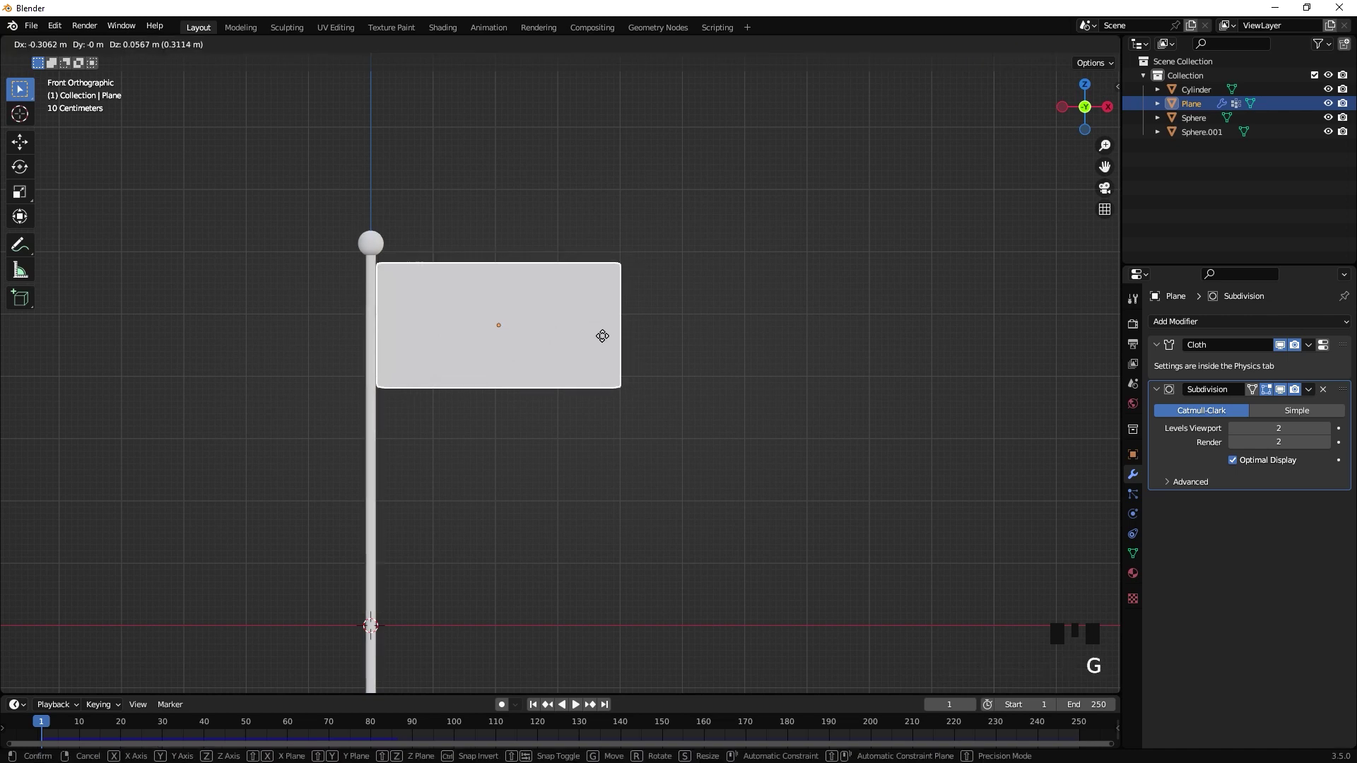
left_click(706, 325)
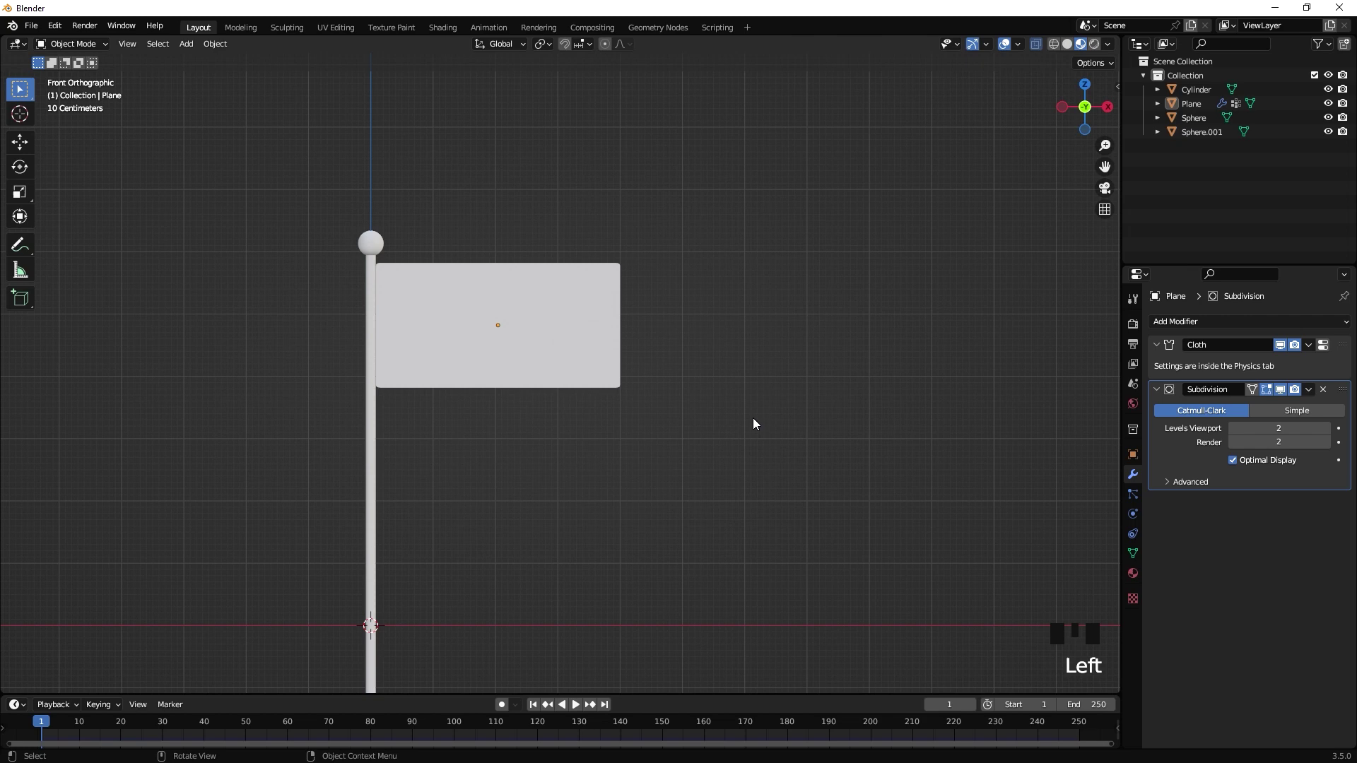
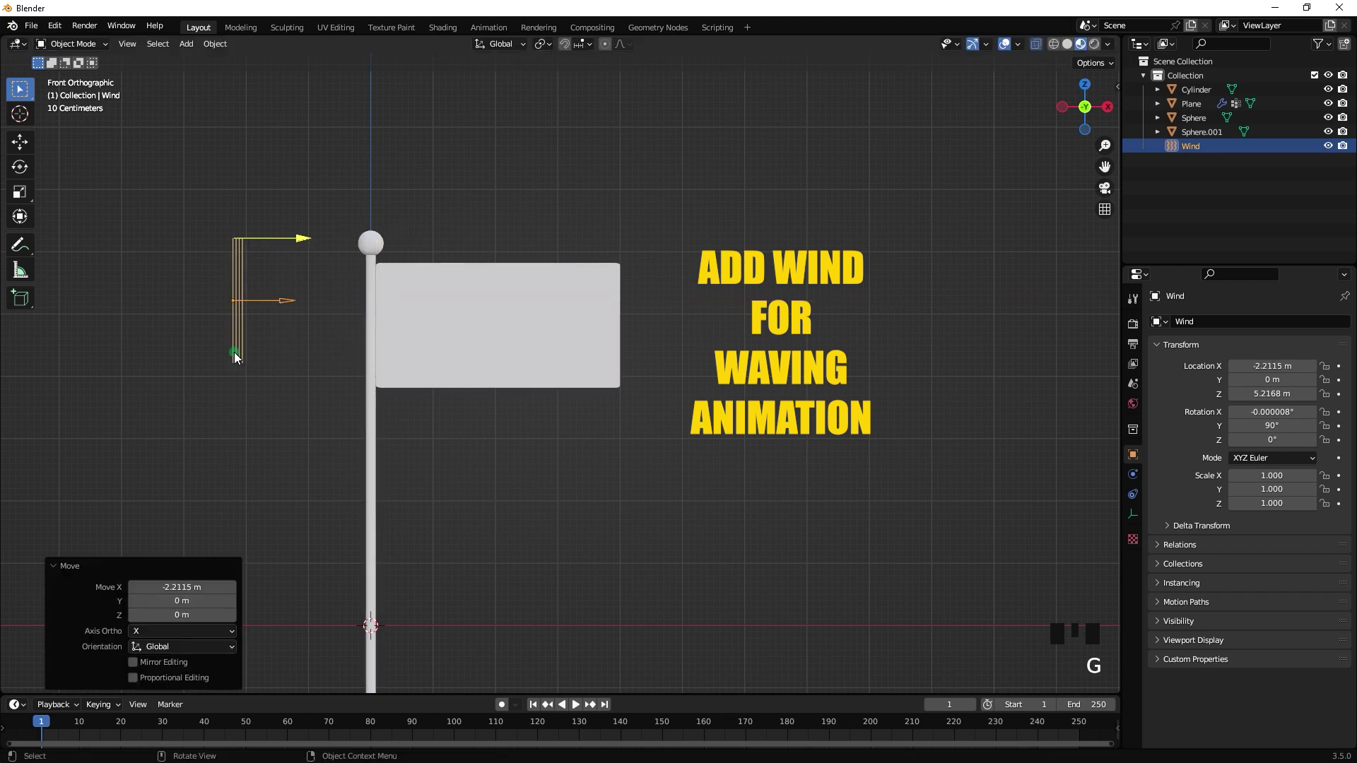
Place the wind field left of the pole, set its Physics Strength to 8000 and play the waving flag
left_click(1138, 504)
left_click(234, 279)
left_click(1144, 447)
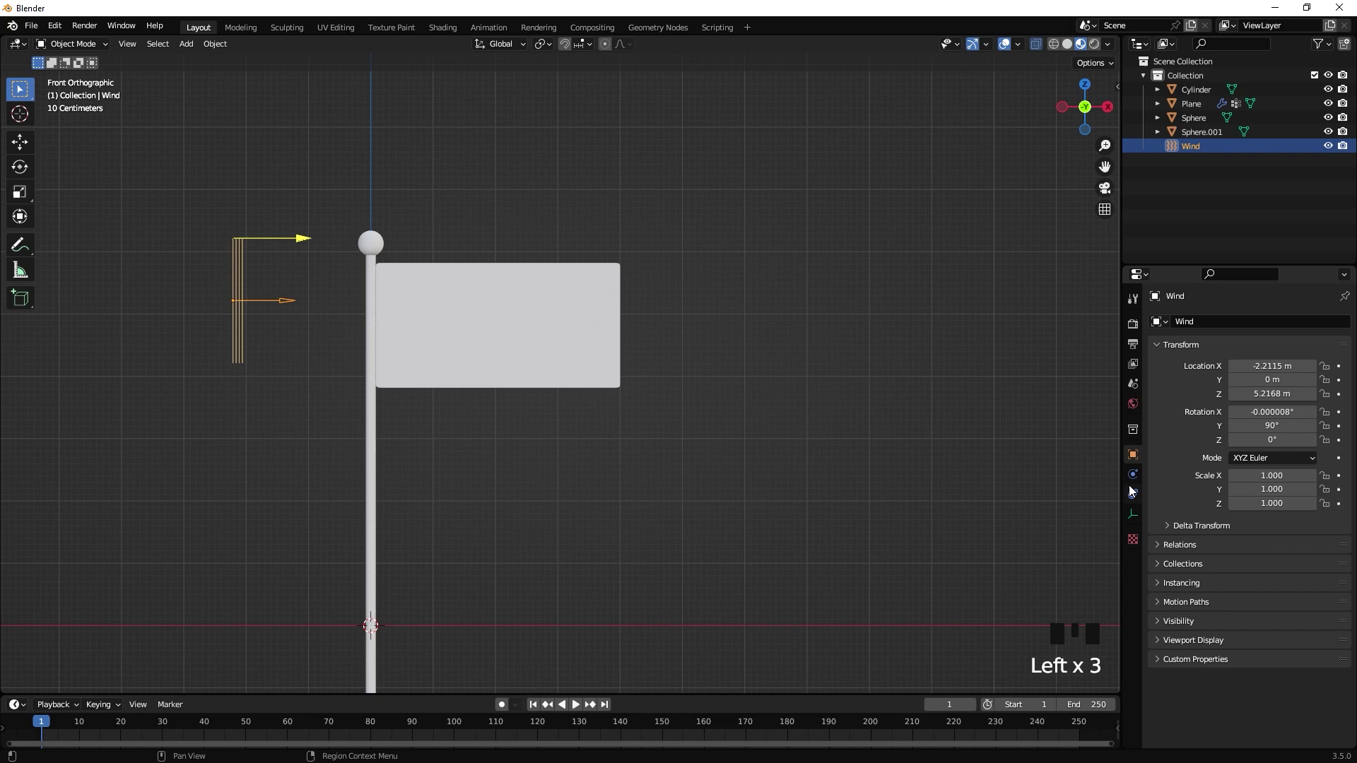
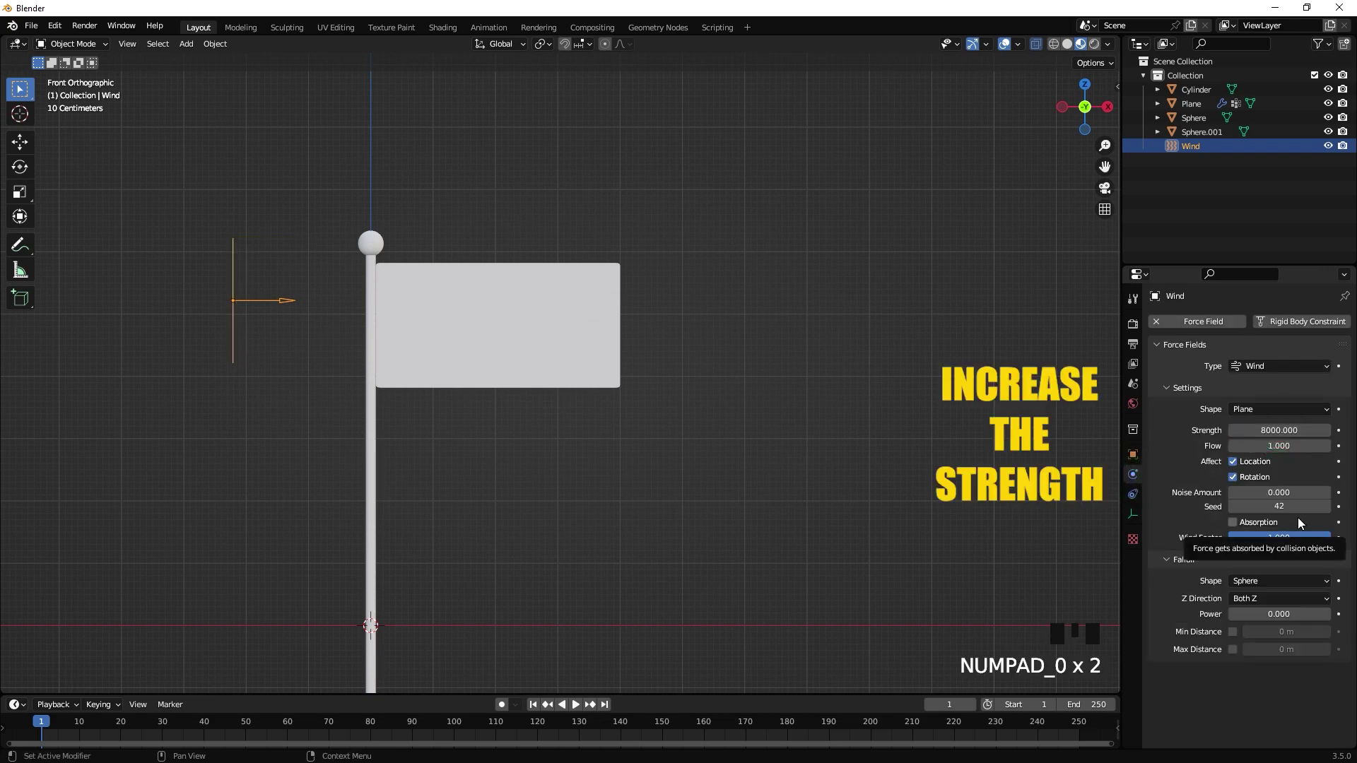
key("space")
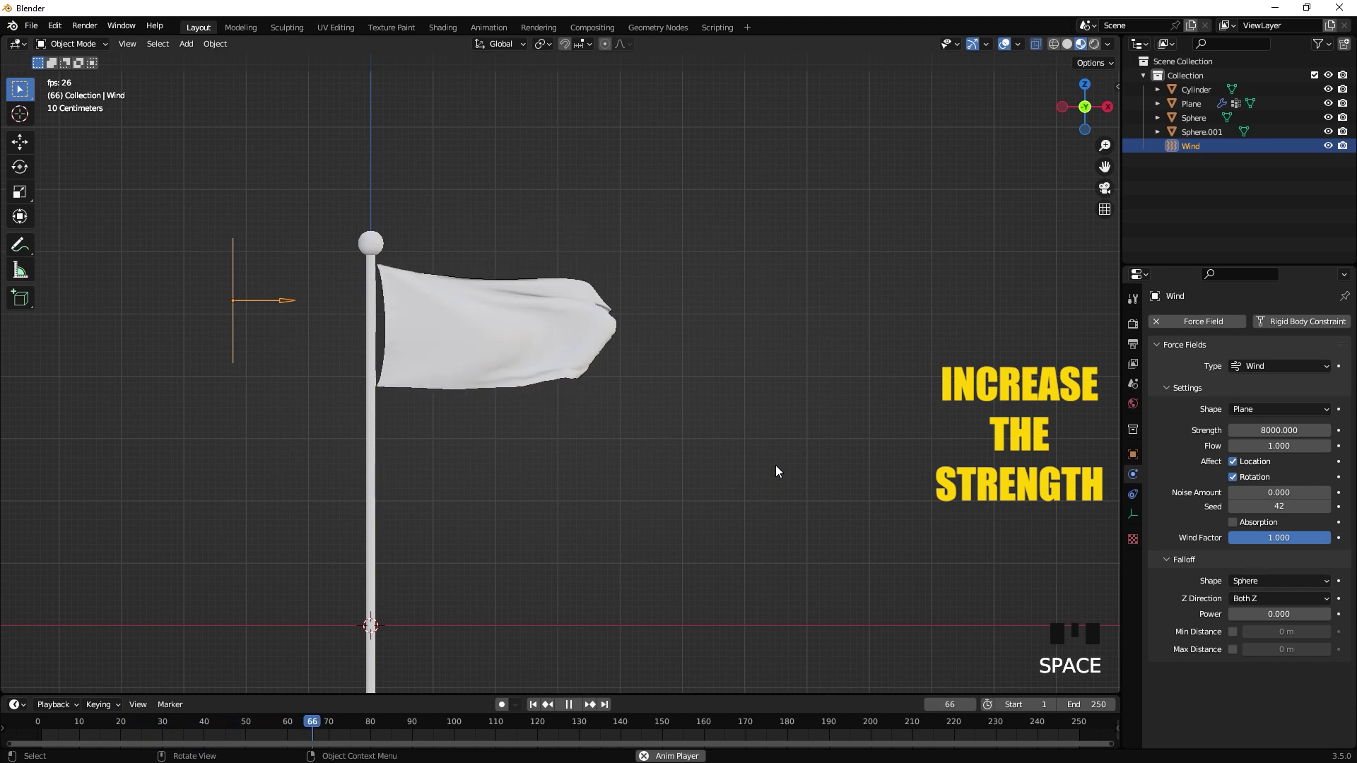
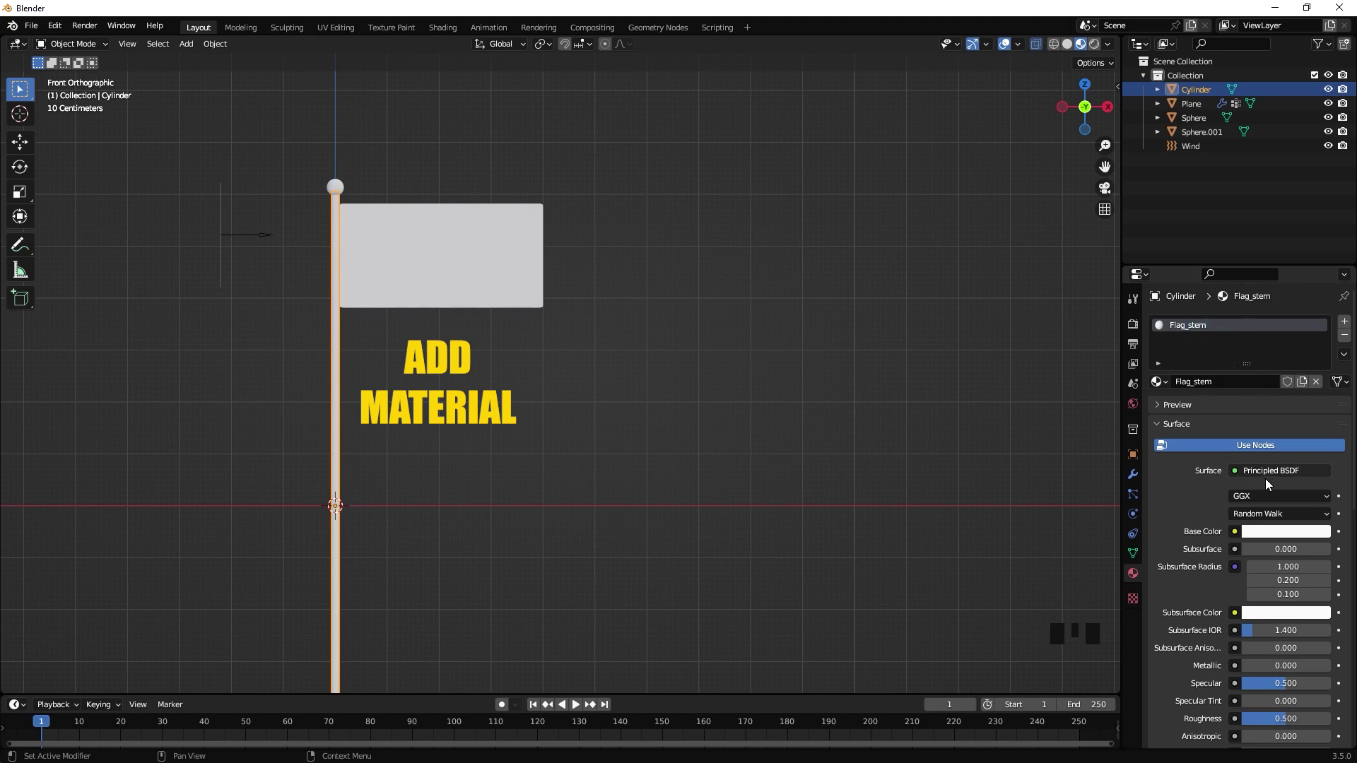
Name the pole material Flag_stem, darken its base colour and raise its metallic look
left_click(1283, 536)
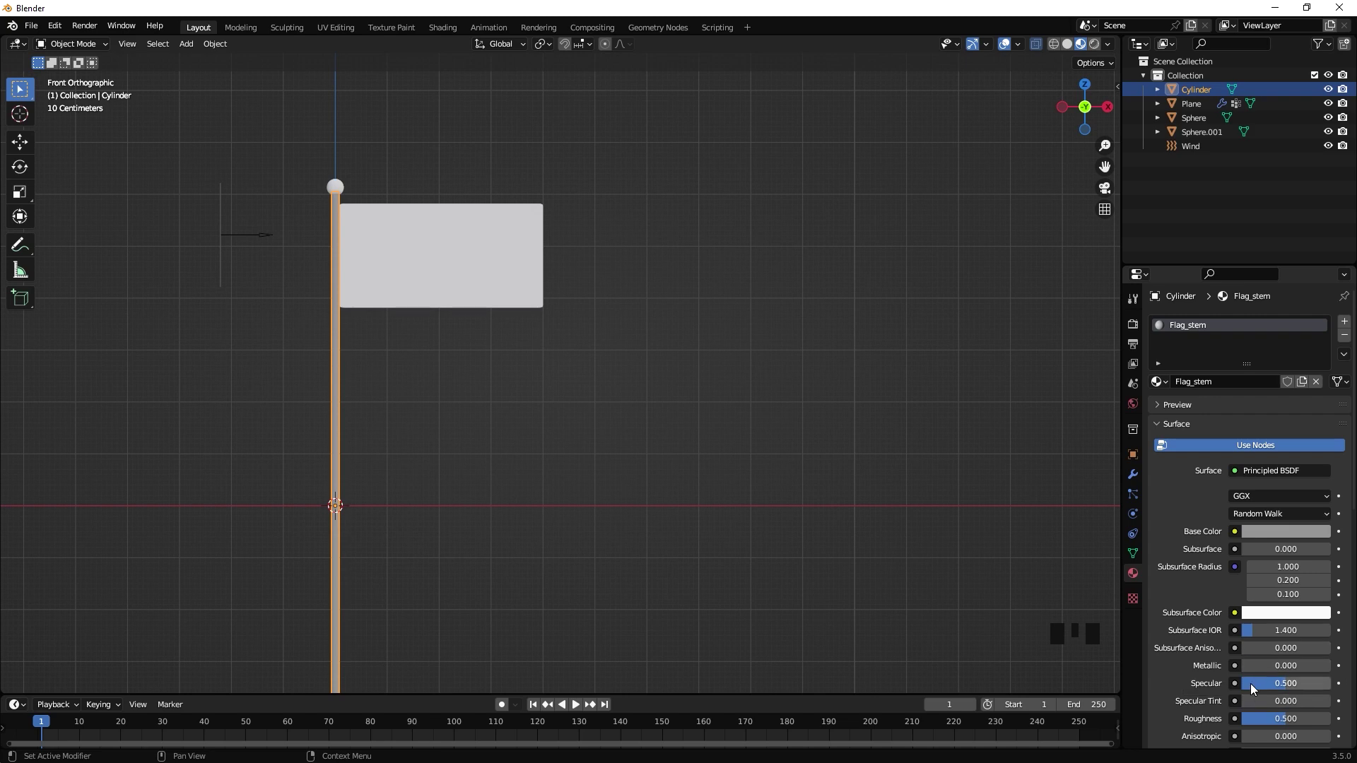
left_click_drag(1284, 722, 393, 586)
scroll("up", 3)
left_click_drag(410, 580, 451, 586)
key("KP_1")
Look up Chennai Super Kings flag images in the browser, then select the flag plane
left_click(239, 111)
left_click_drag(374, 118, 1348, 359)
left_click_drag(1175, 382, 1191, 359)
scroll("down", 3)
left_click_drag(526, 537, 385, 469)
left_click(384, 469)
left_click_drag(1346, 324, 515, 408)
left_click_drag(506, 294, 476, 400)
scroll("up", 3)
scroll("down", 3)
left_click_drag(500, 427, 414, 214)
left_click(414, 215)
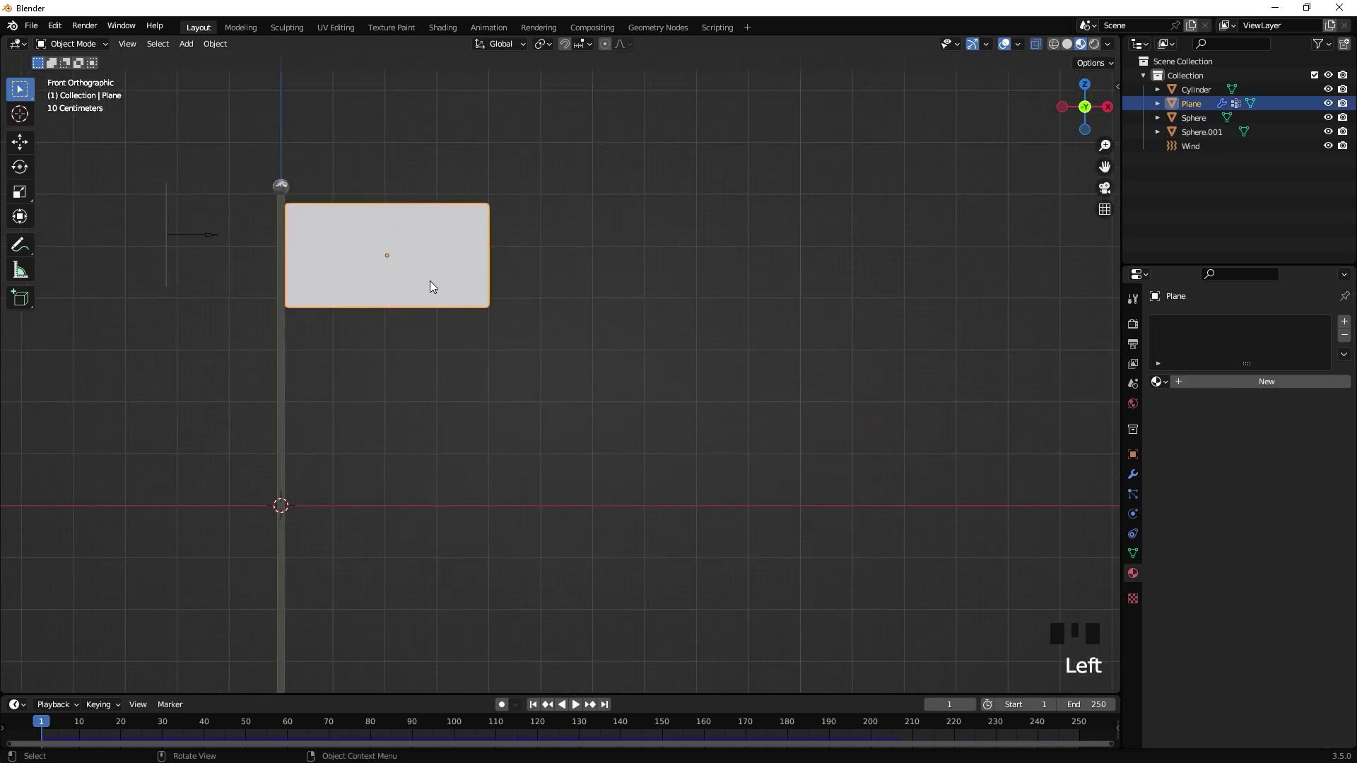
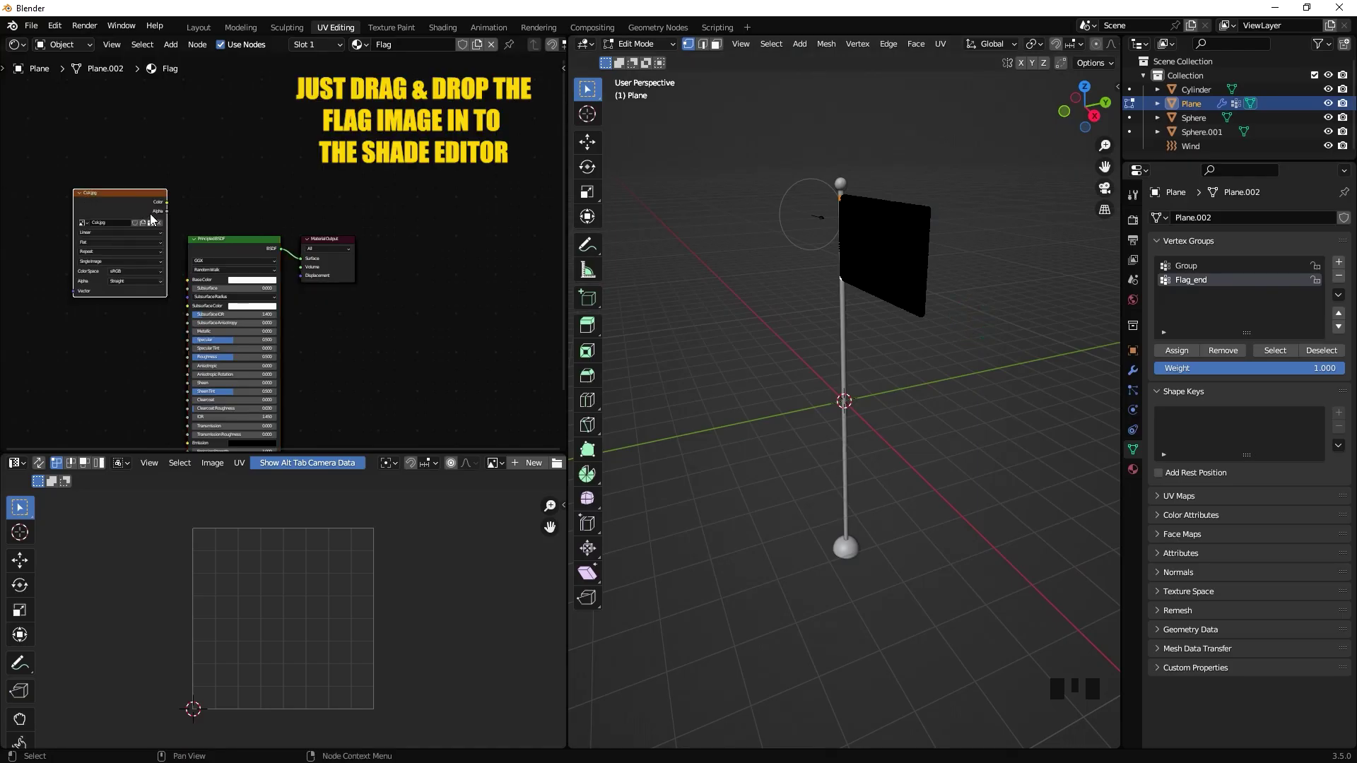
Link the flag image's Color to the material's Base Color and view the textured flag
left_click_drag(169, 207, 192, 287)
scroll("up", 3)
middle_click(1073, 53)
left_click(612, 62)
scroll("up", 3)
left_click_drag(742, 328, 840, 329)
scroll("down", 3)
left_click_drag(821, 336, 396, 573)
Select all flag vertices and scale the UV layout to fit over the logo
key("a")
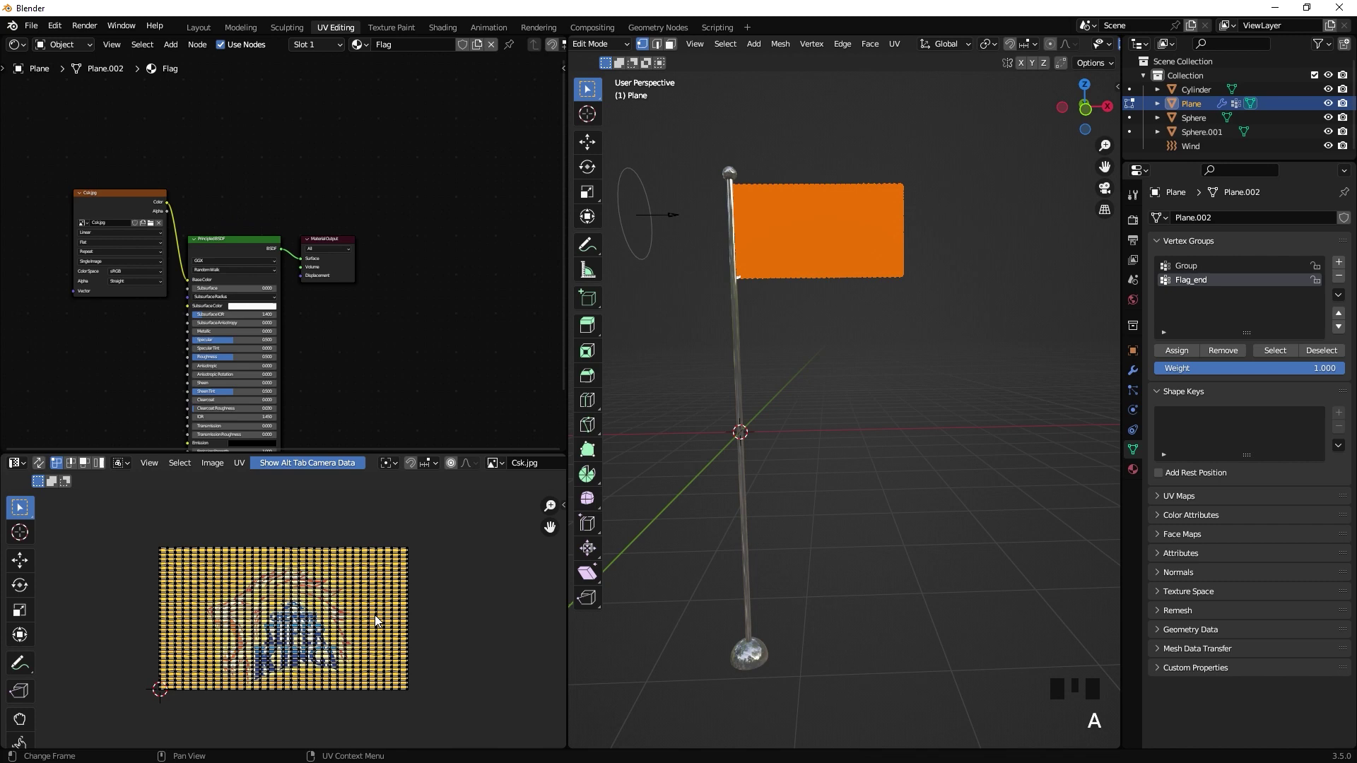
key("s")
middle_click(396, 588)
key("Tab")
key("s")
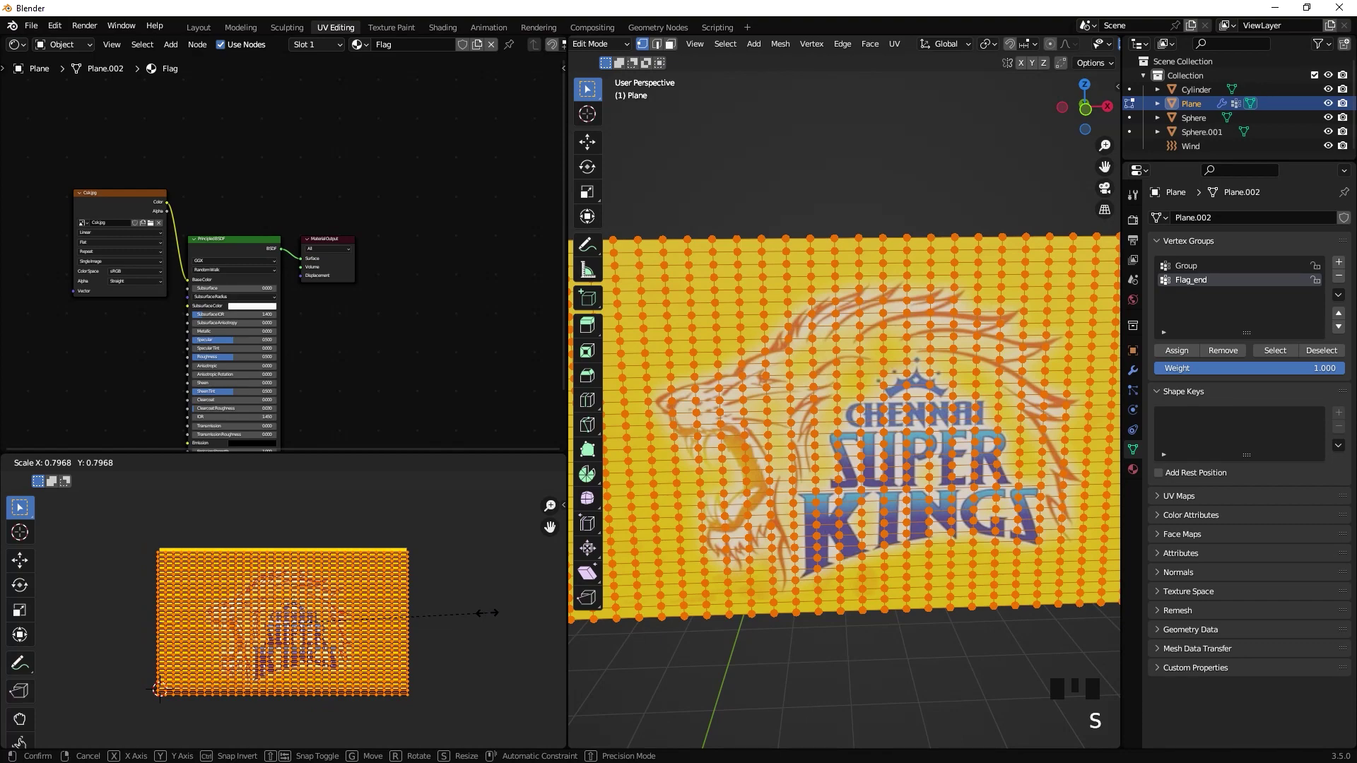
key("g")
scroll("down", 3)
Play the flag animation, pick the world background colour and return to the main layout
left_click(199, 31)
left_click(581, 710)
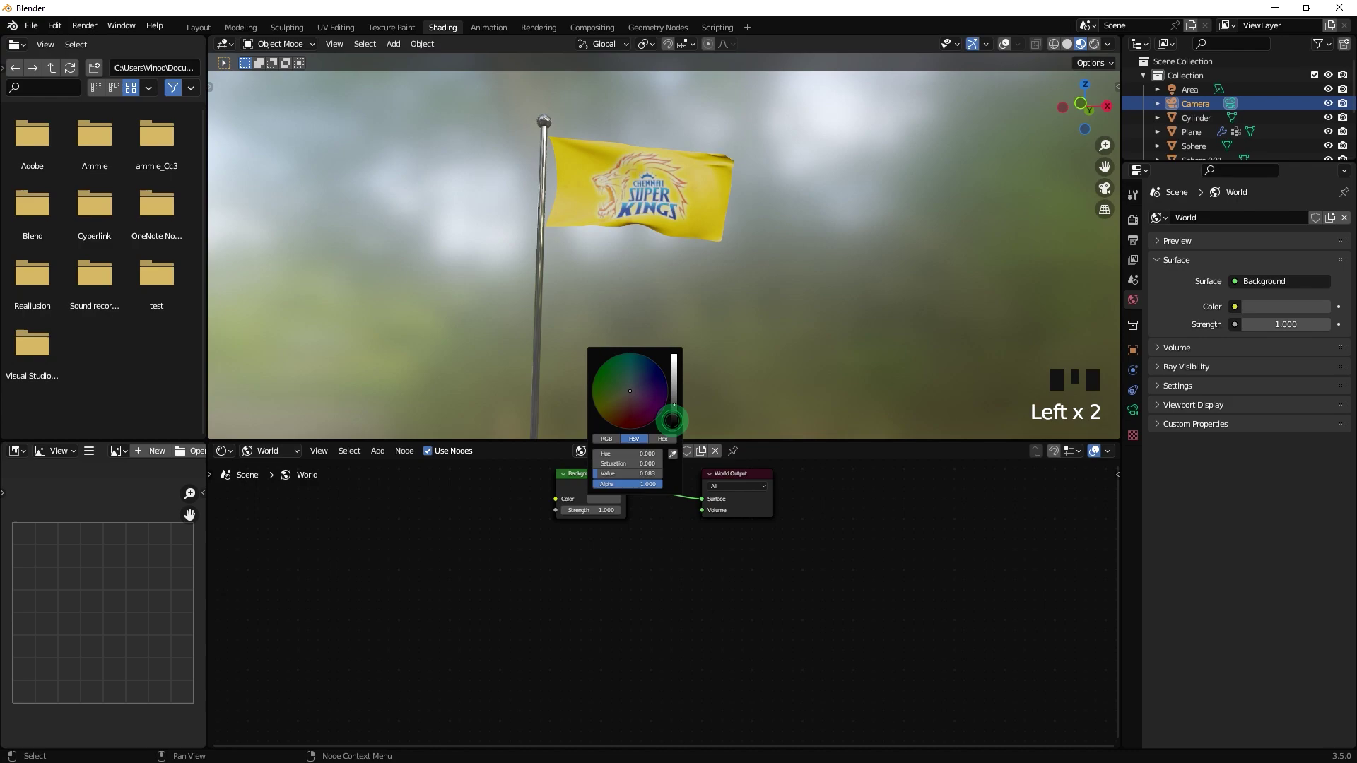
left_click(204, 37)
scroll("up", 3)
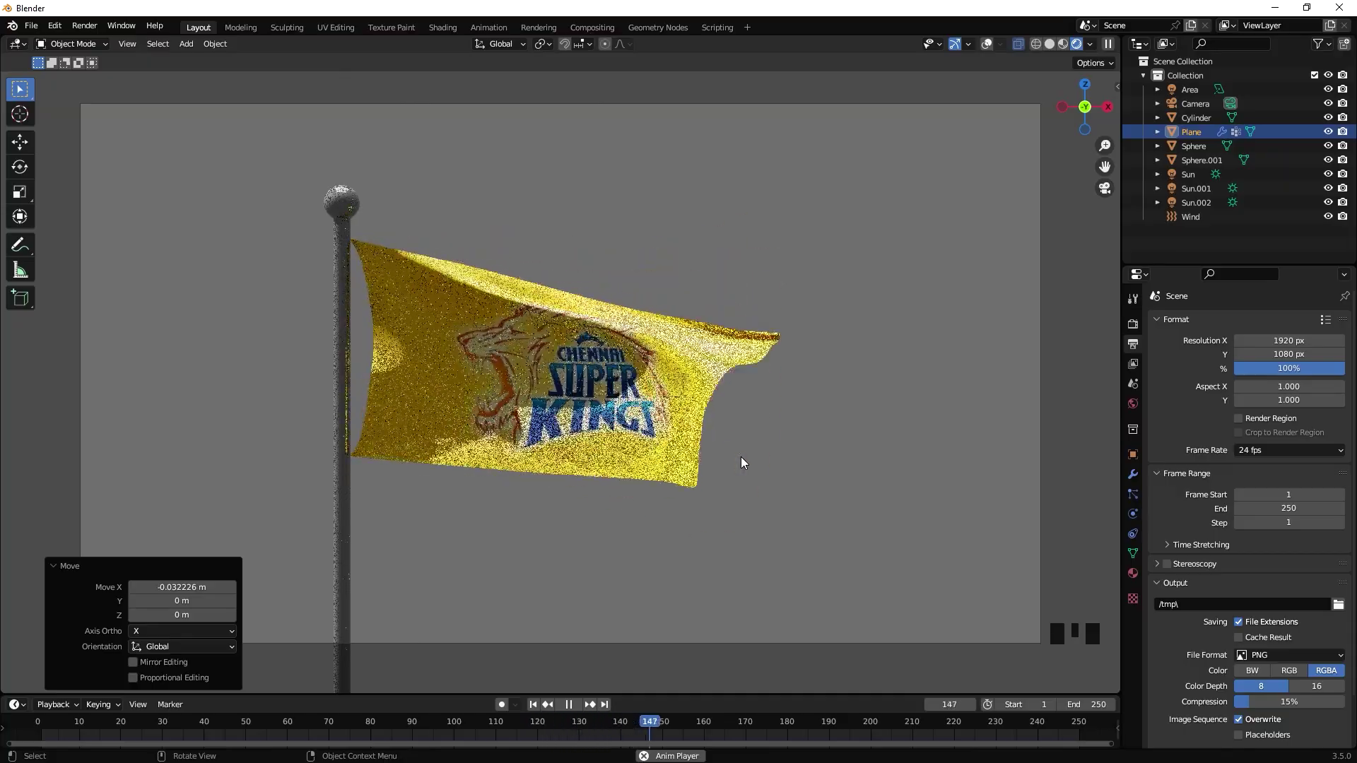